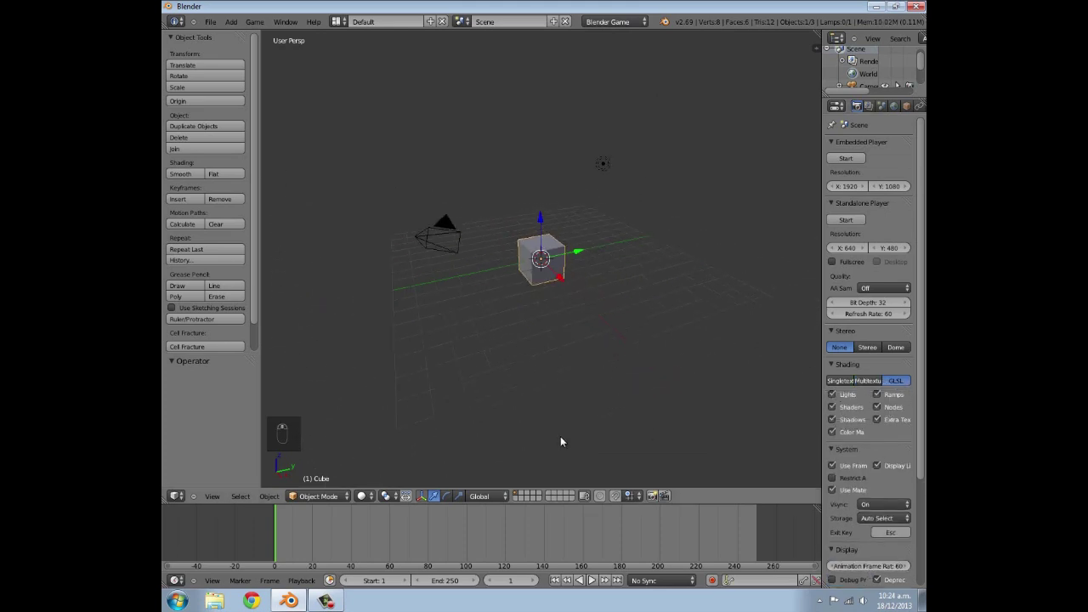
Delete the default cube and bring up the Add menu for new objects.
drag(722, 263, 519, 319)
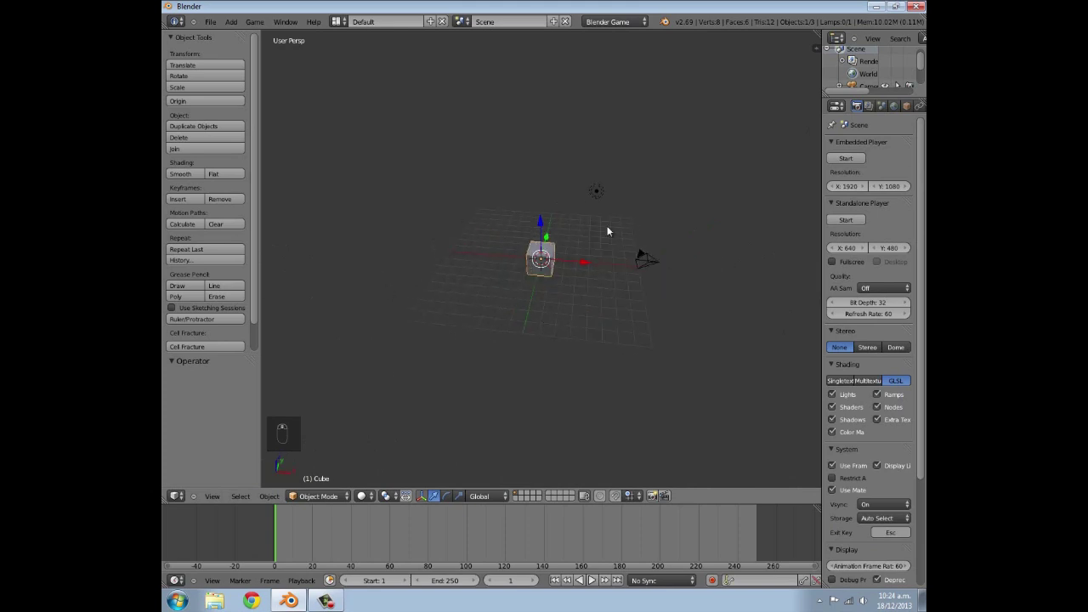
key(x)
key(shift+a)
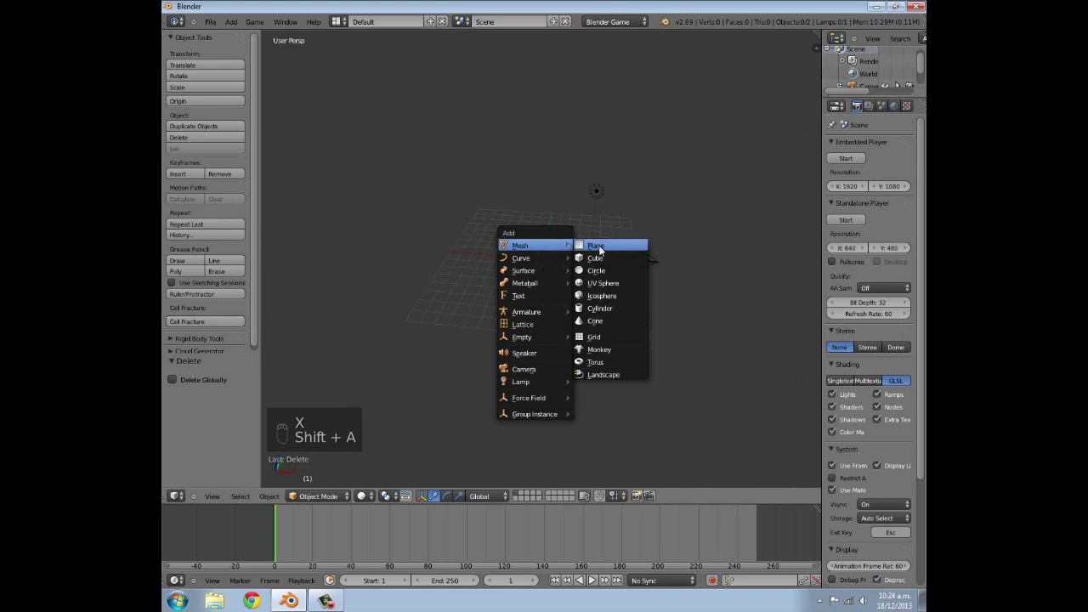
Scale the new plane to about 33.9 and name the object ground.
key(s)
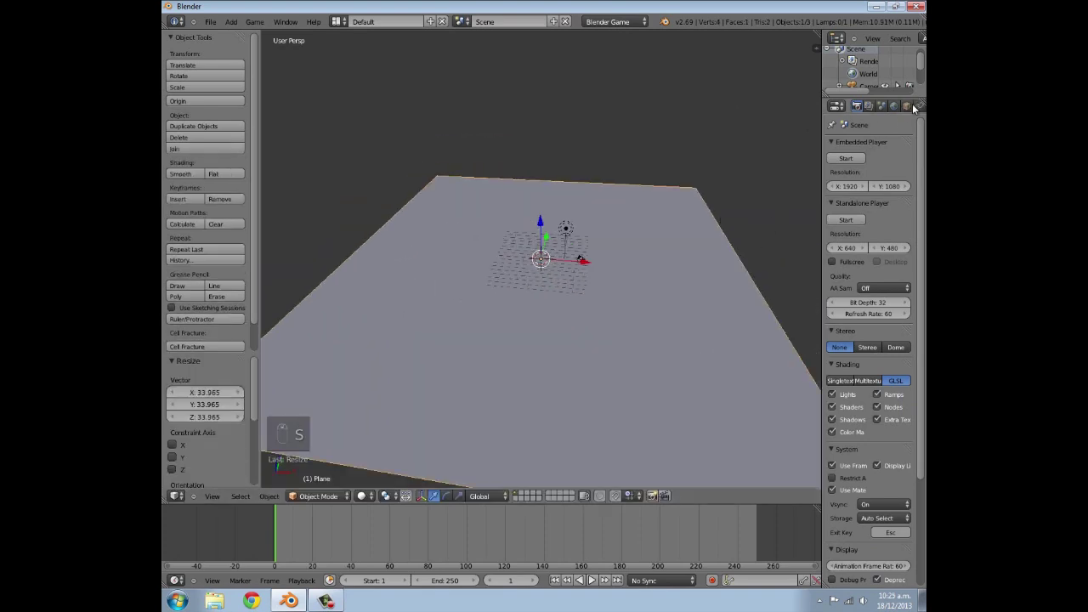
drag(920, 112, 876, 147)
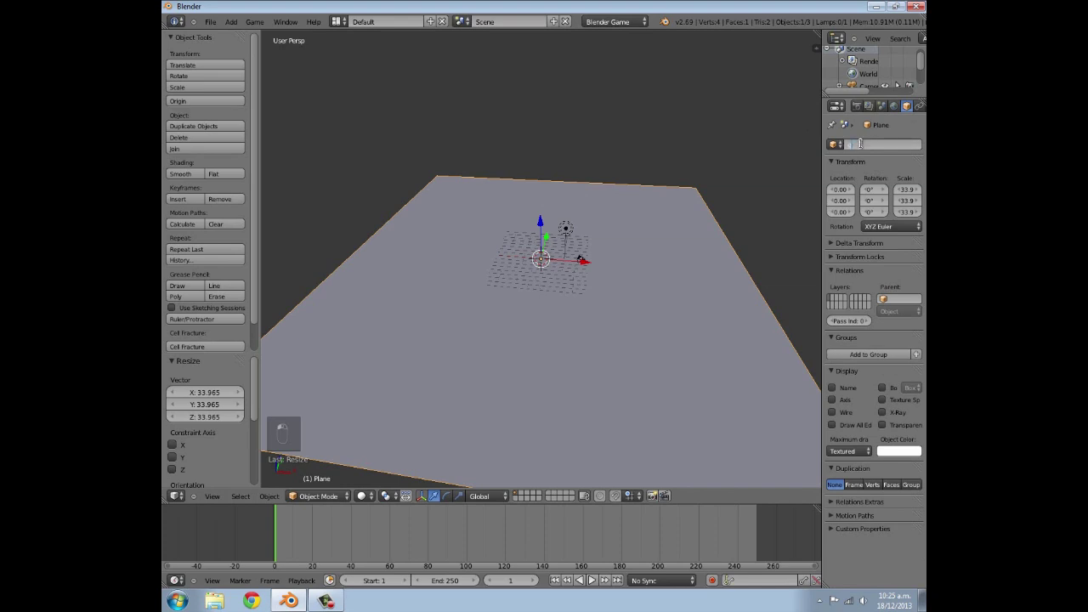
drag(525, 308, 583, 287)
key(t)
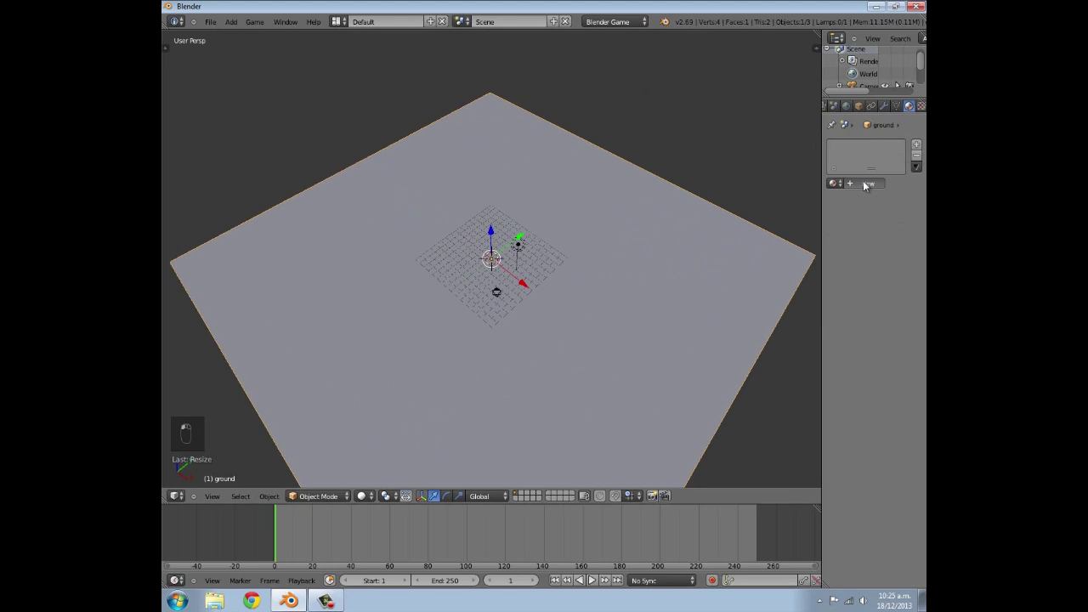
Create a new default material on the ground plane.
drag(495, 287, 528, 267)
drag(528, 266, 581, 244)
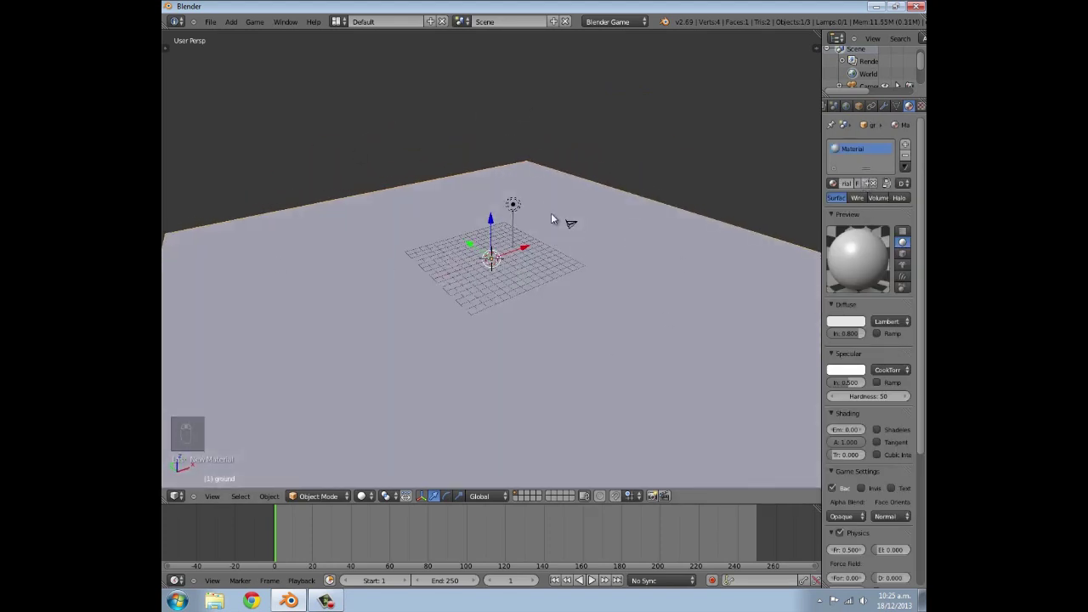
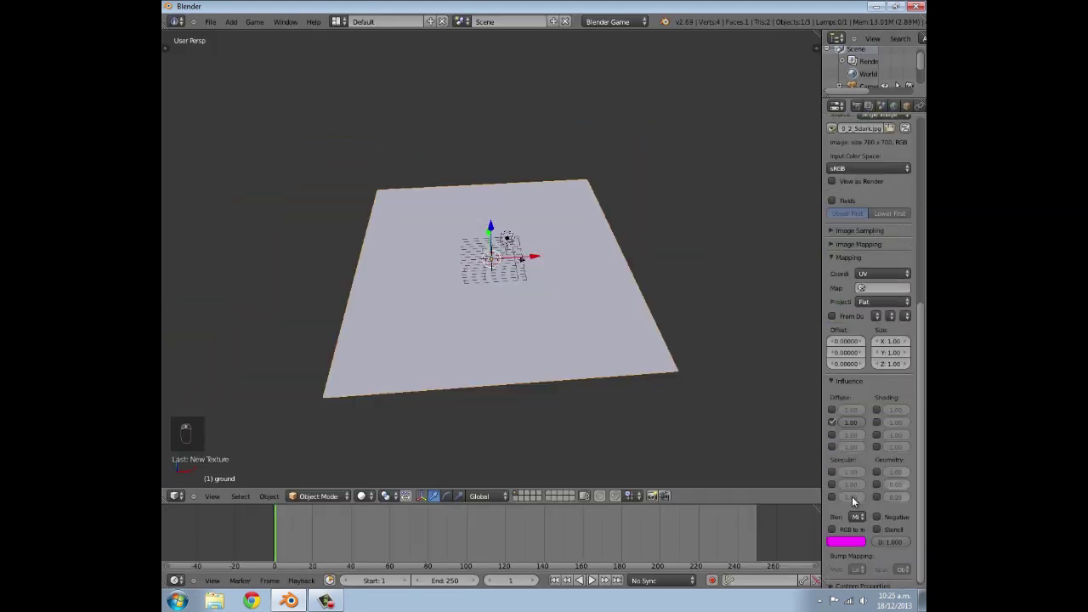
Unwrap the ground mesh in Edit Mode so the grass texture maps by UV.
key(Tab)
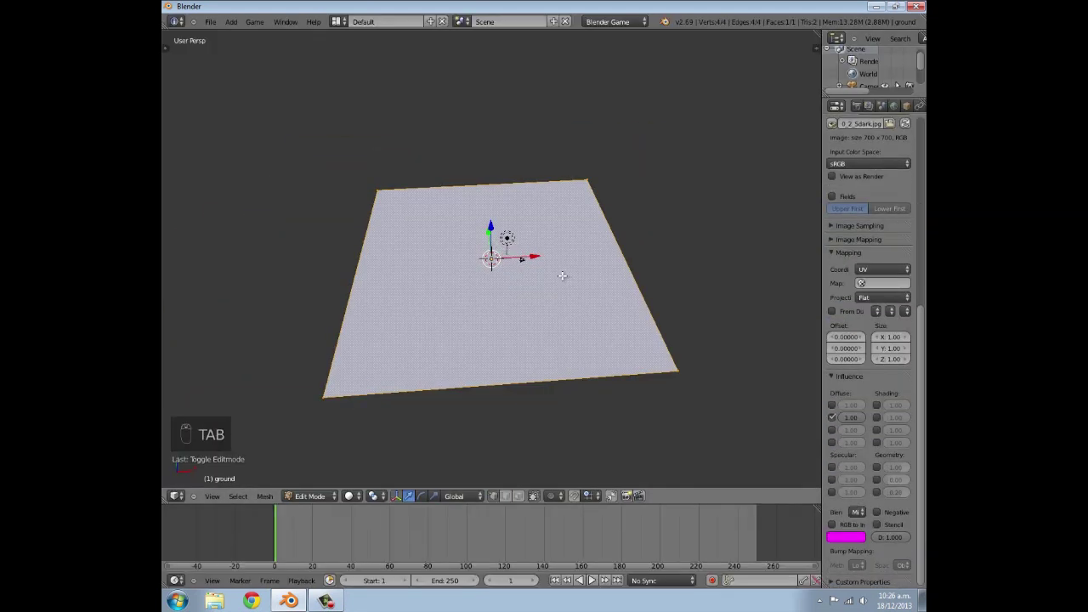
key(u)
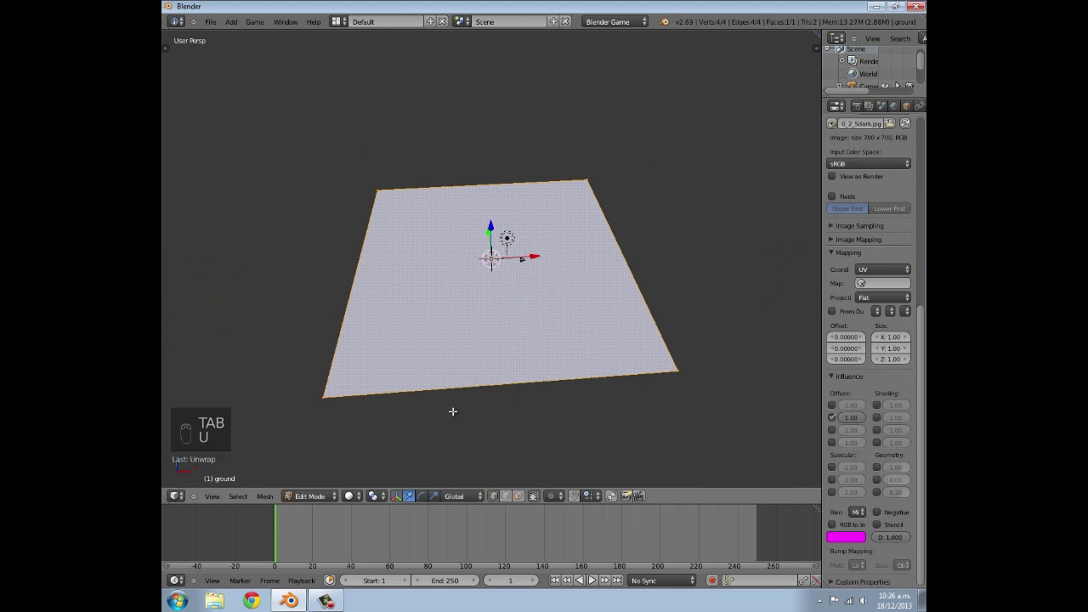
key(Tab)
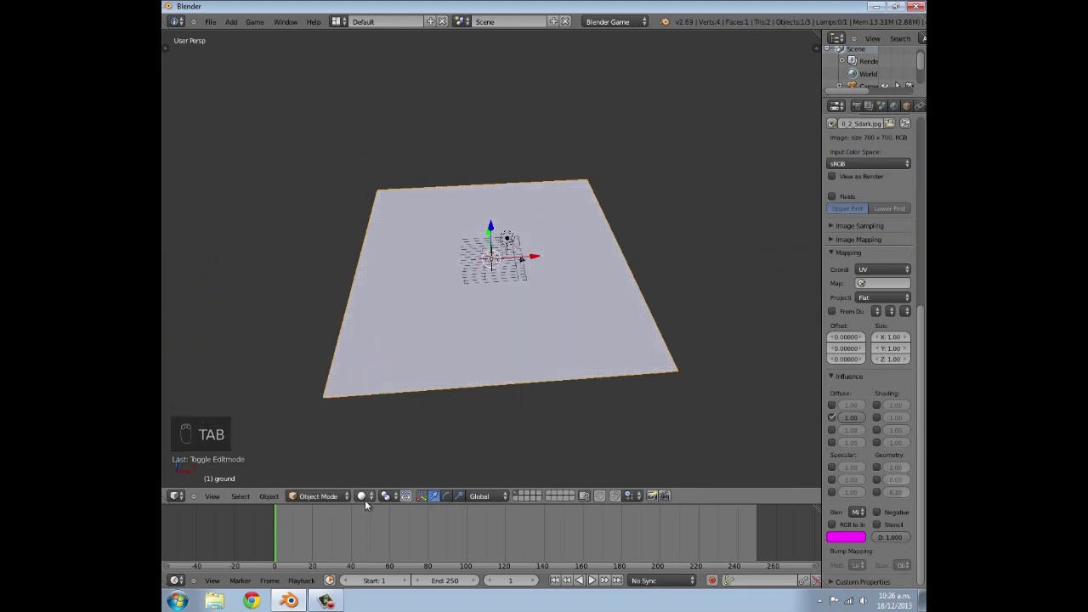
drag(365, 499, 383, 443)
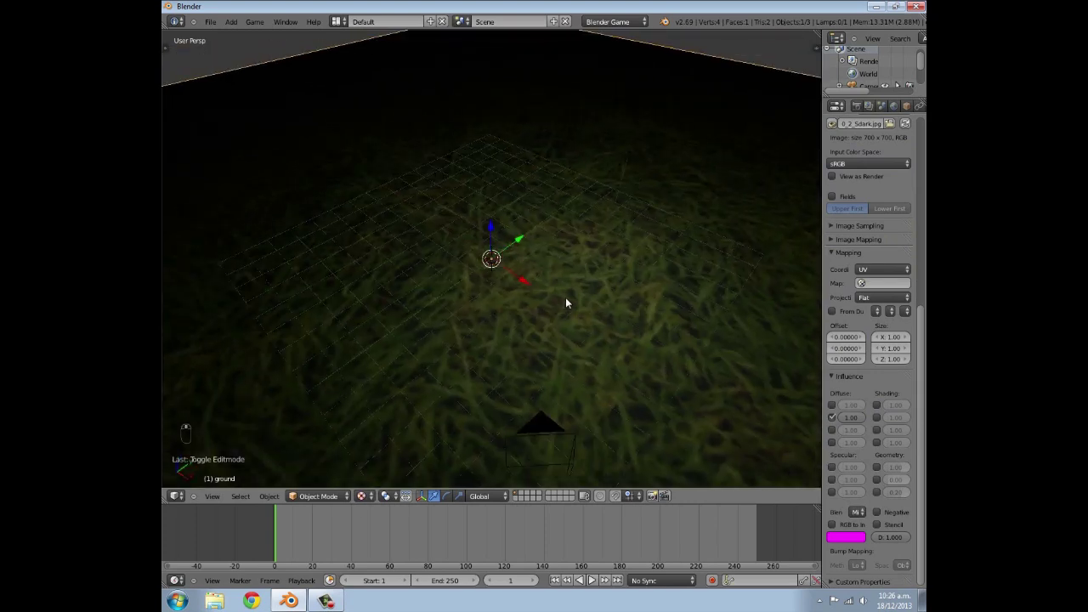
Inspect the textured ground from several angles, undoing an accidental grab.
drag(549, 232, 566, 289)
key(g)
drag(565, 288, 554, 230)
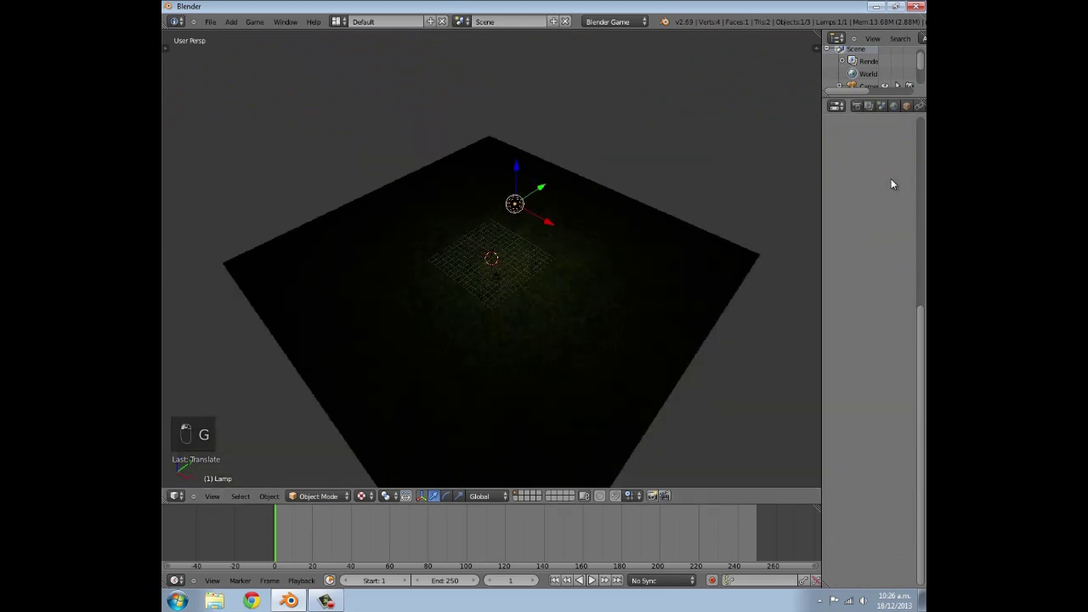
key(ctrl+z)
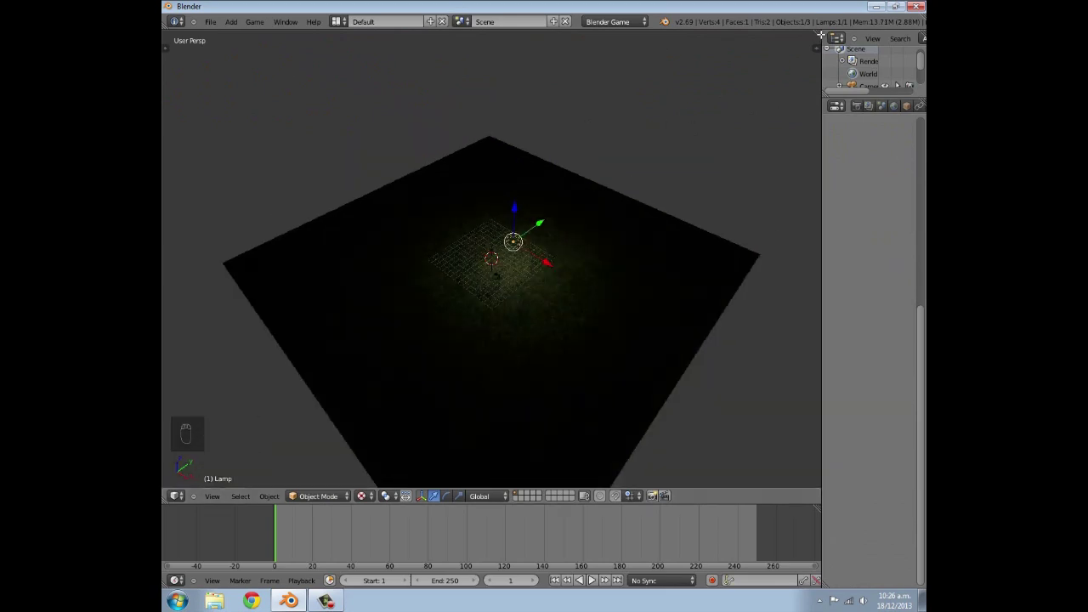
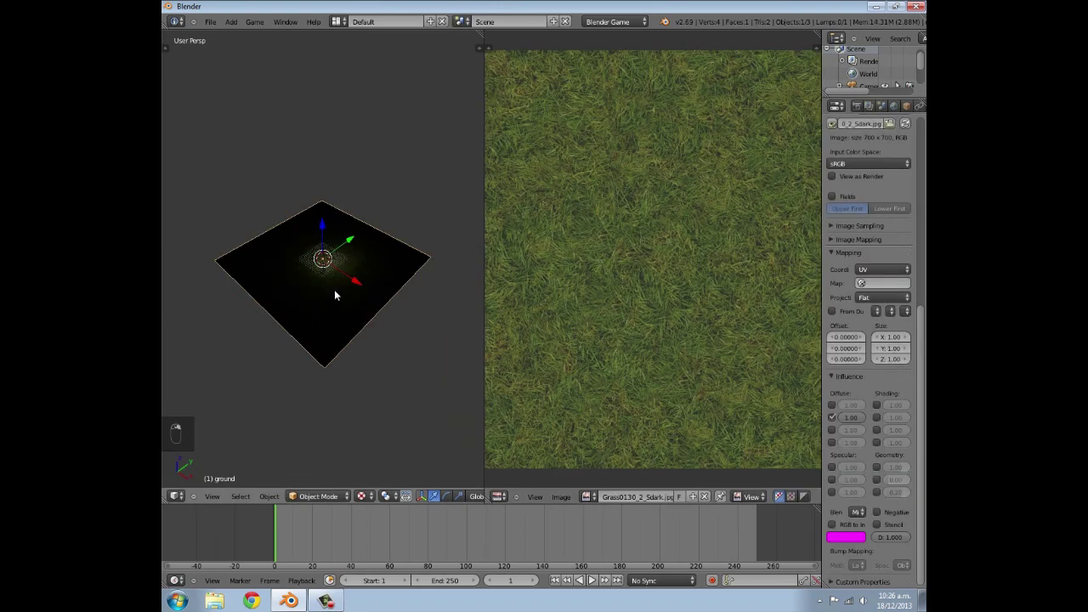
Scale the ground's UVs up in two passes so the grass image repeats across it.
key(Tab)
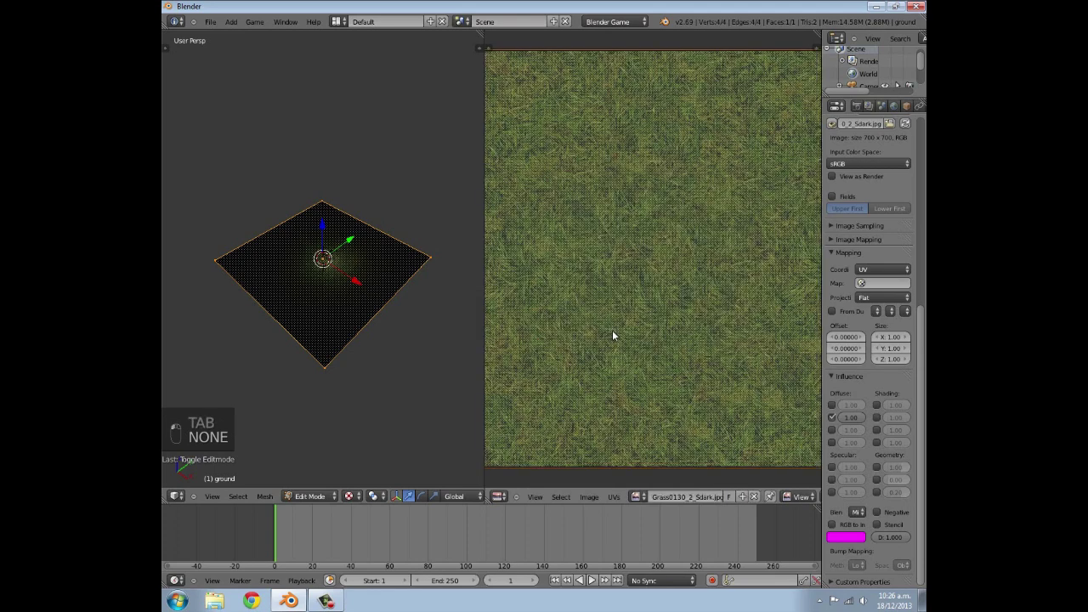
key(s)
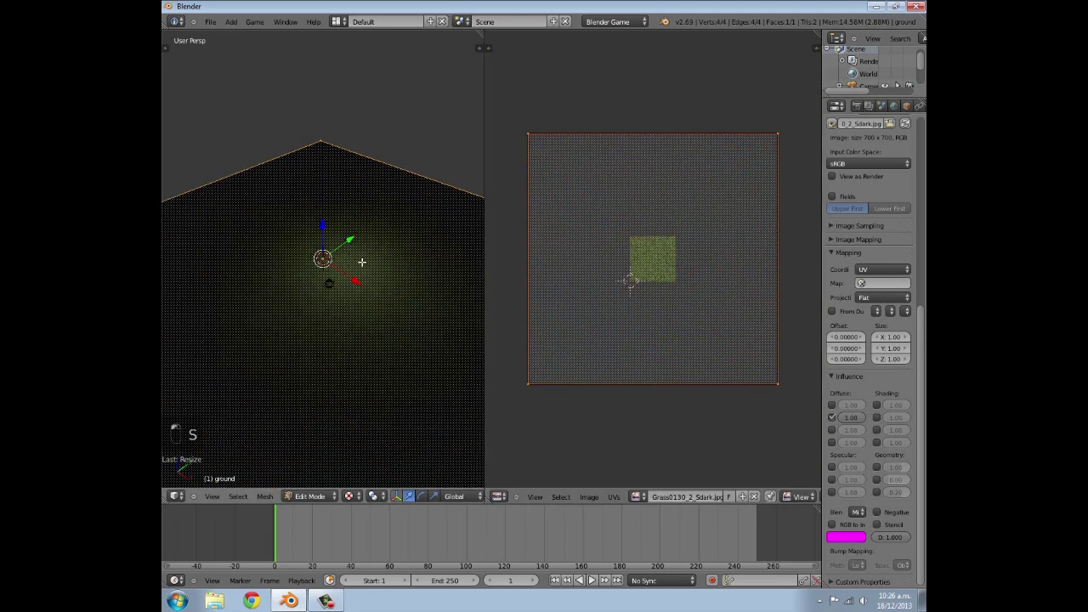
key(Tab)
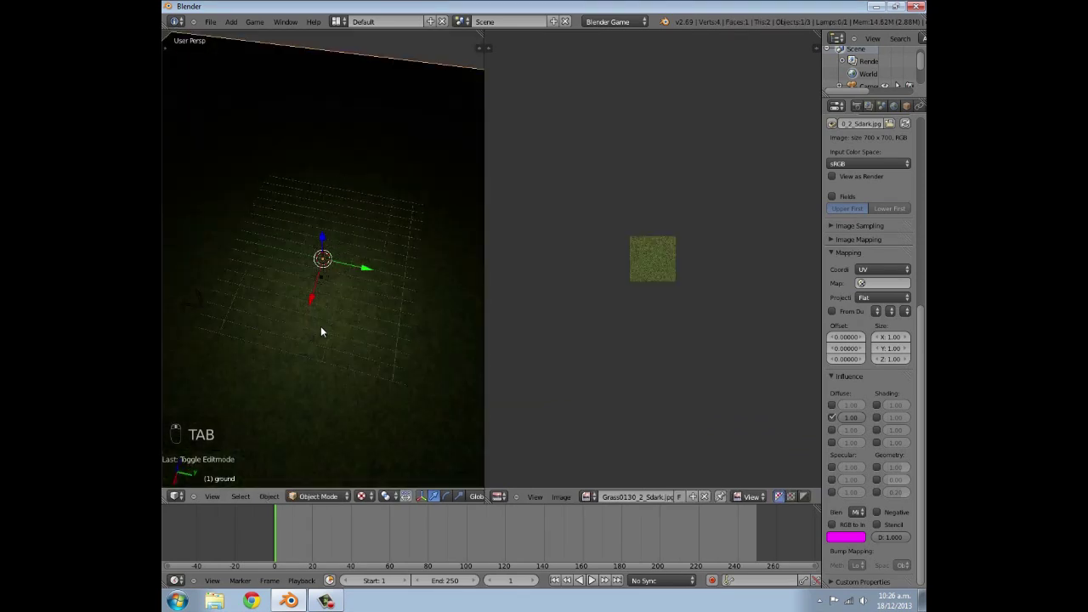
key(Tab)
key(s)
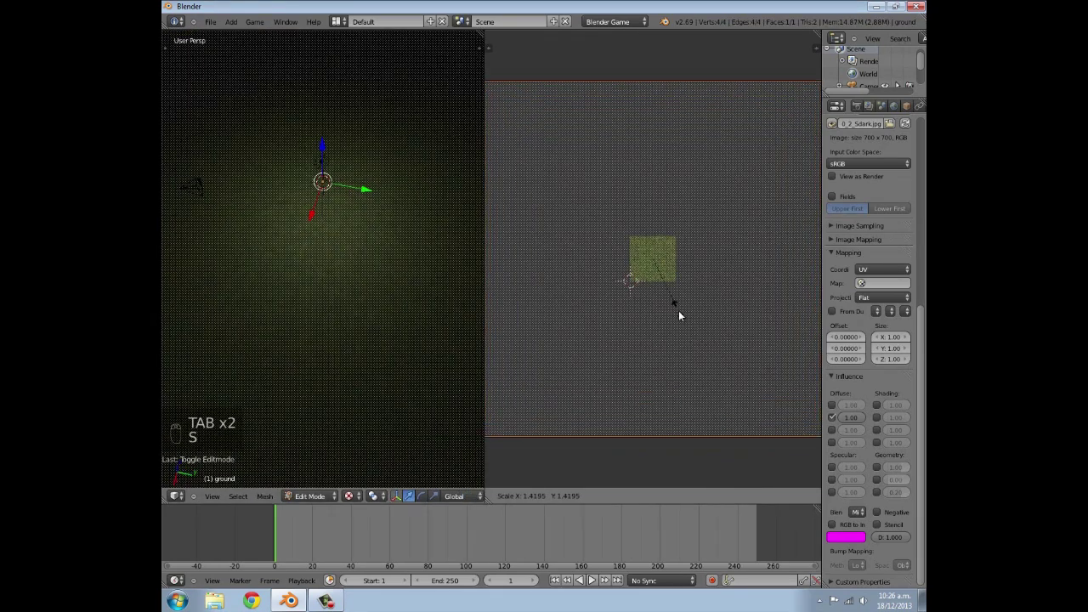
click(574, 321)
key(Tab)
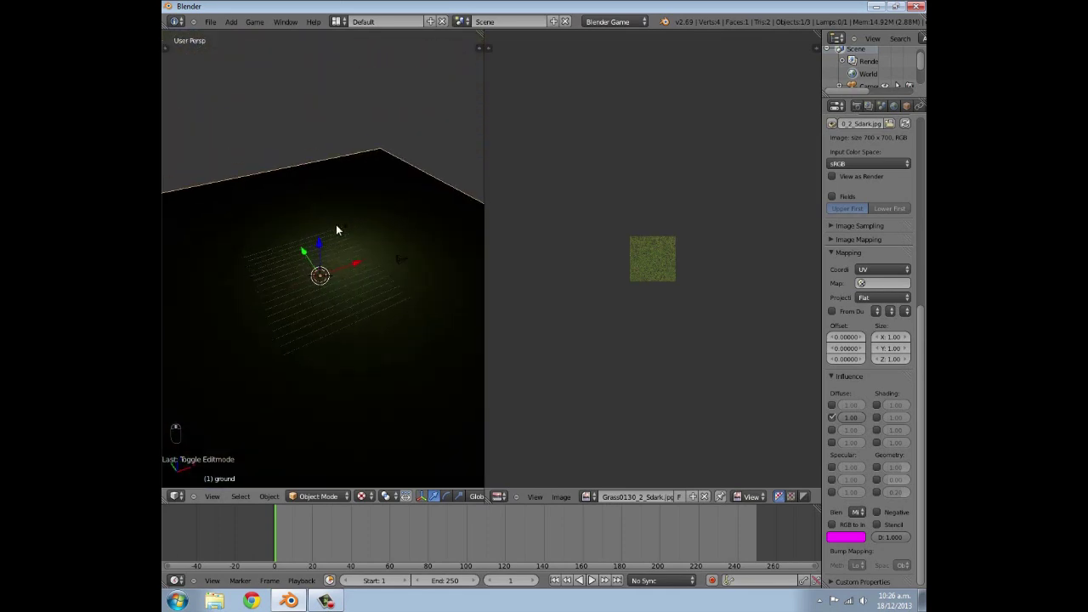
Select the lamp to change its type.
right_click(351, 225)
Switch the lamp to a Hemi light and raise it high above the grass ground.
drag(351, 225, 895, 267)
drag(350, 277, 358, 287)
key(g)
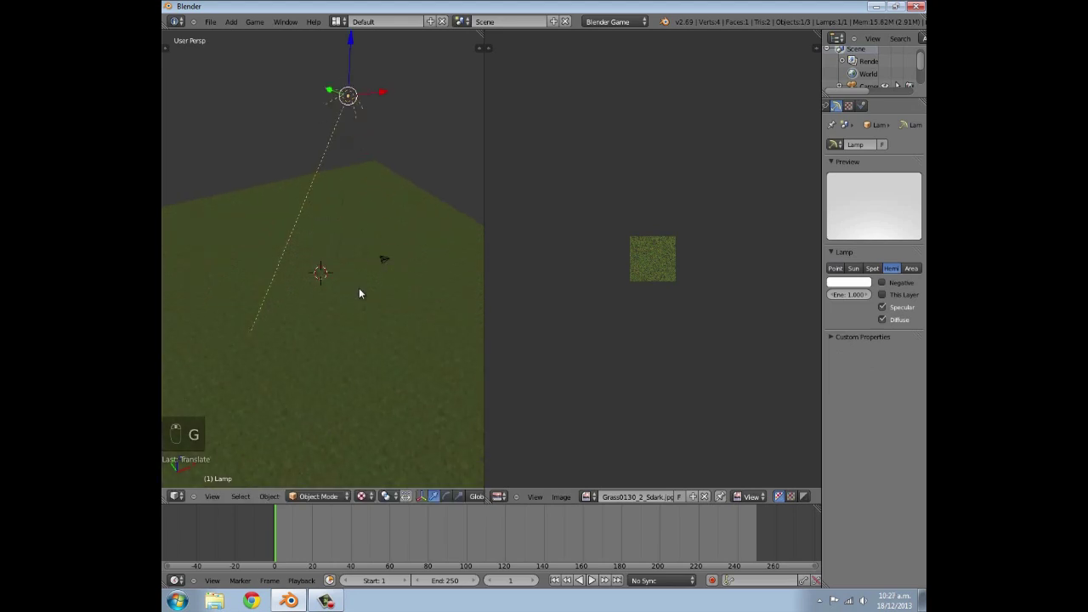
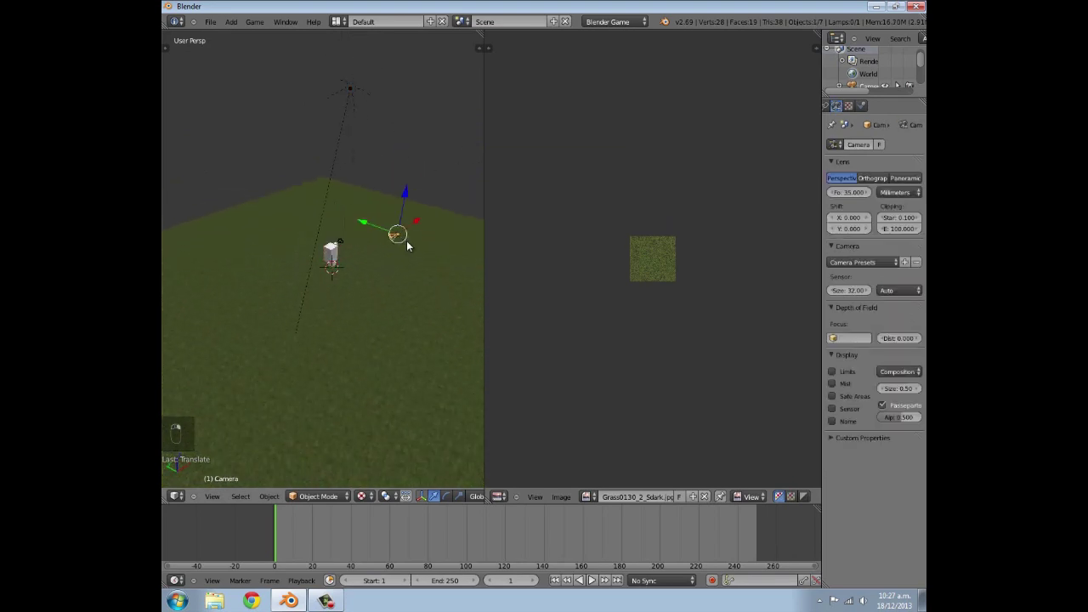
Close the image editor area and view the scene through the camera.
key(x)
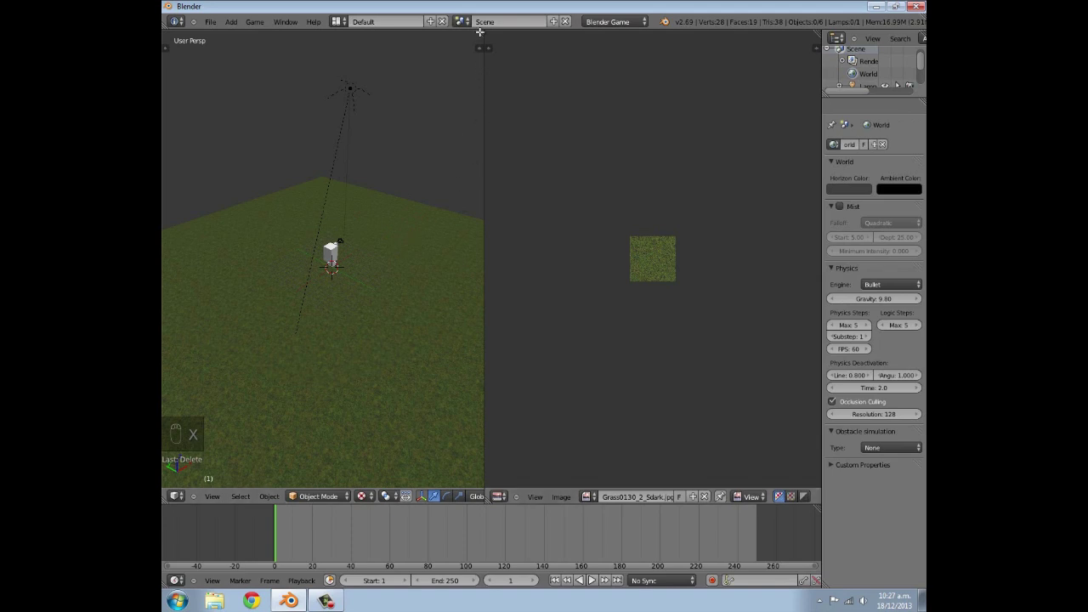
drag(522, 197, 491, 226)
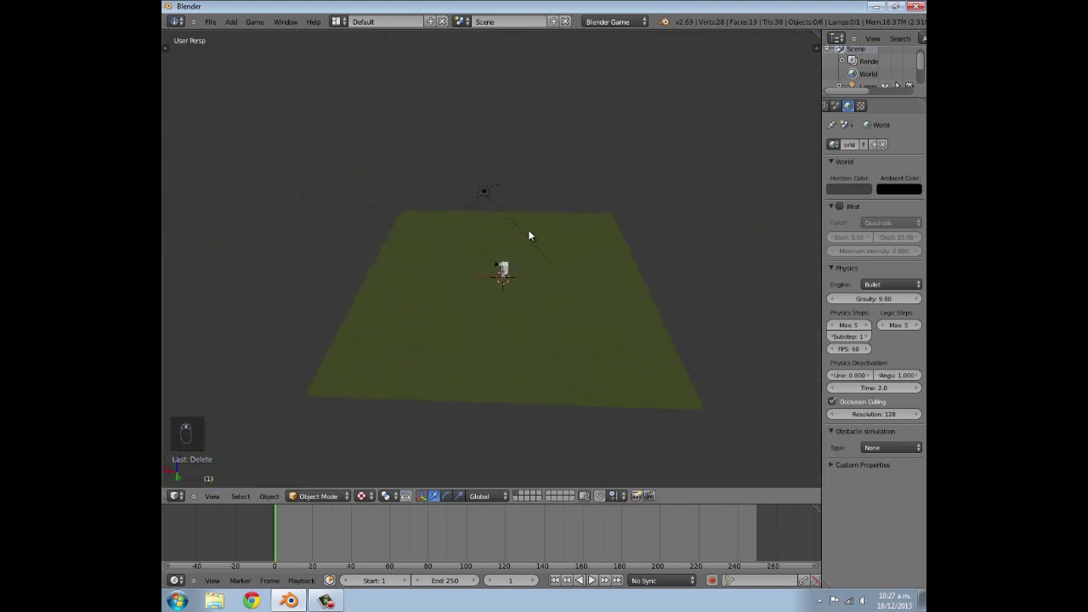
key(KP_0)
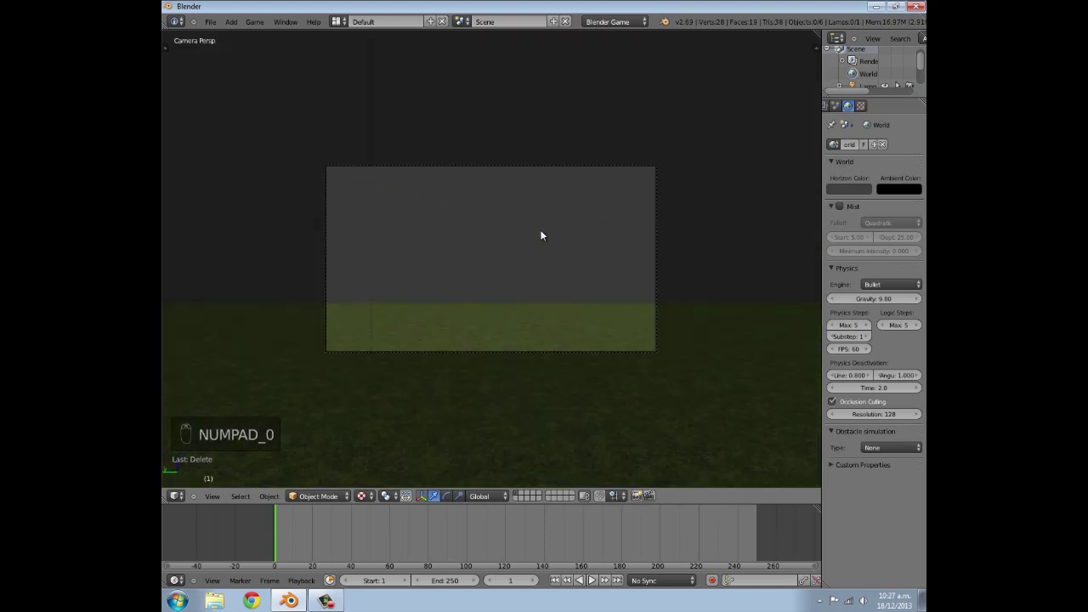
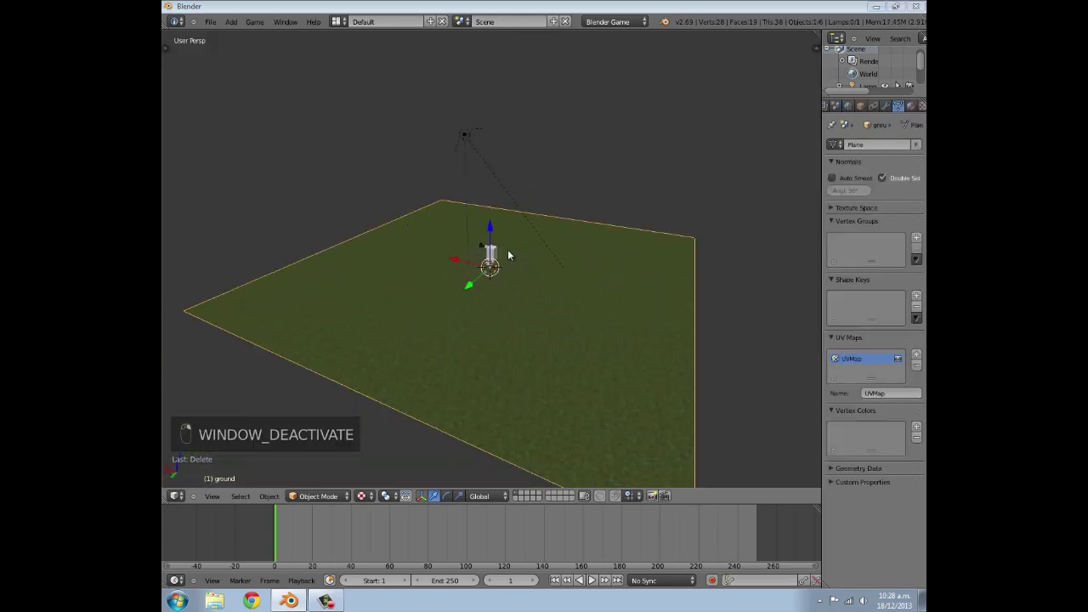
Add a Plain Axes empty to the scene above the grass ground.
click(524, 498)
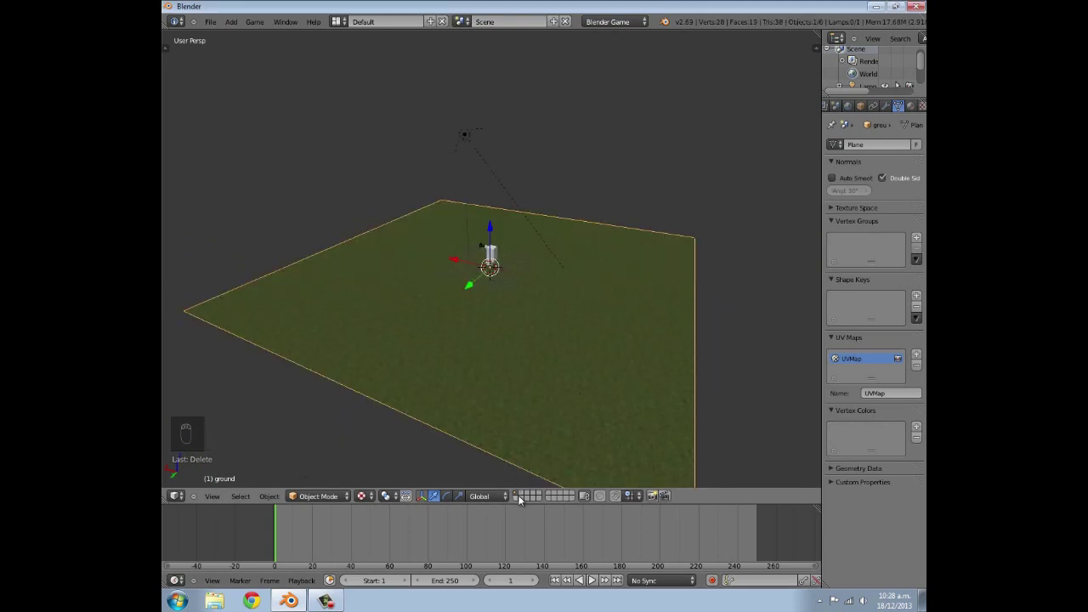
middle_click(560, 342)
drag(554, 352, 589, 330)
key(shift+a)
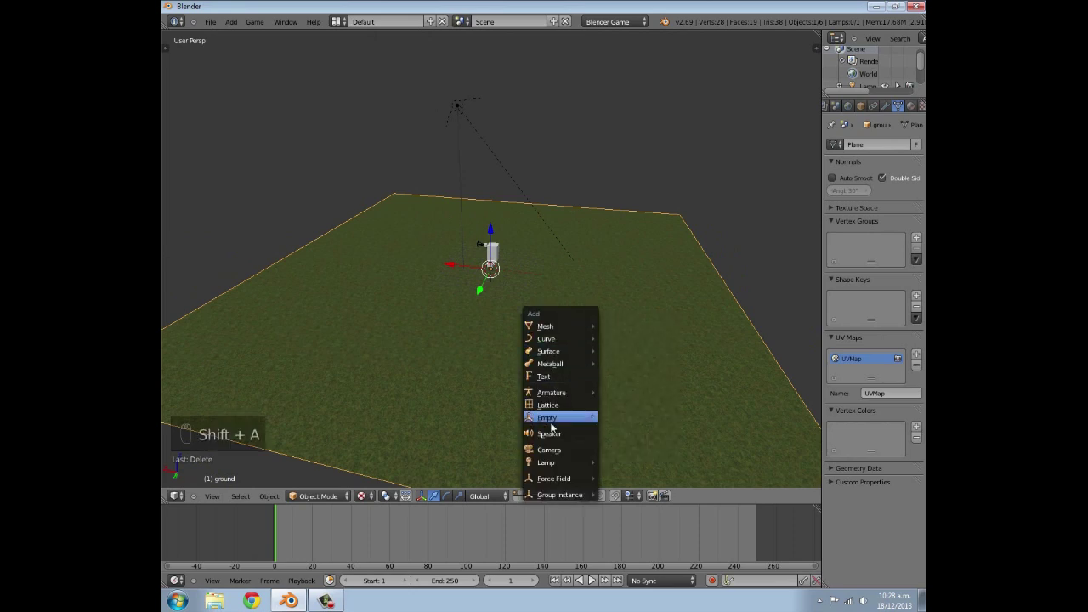
key(g)
Orbit the view to inspect the empty from several sides.
drag(453, 81, 480, 149)
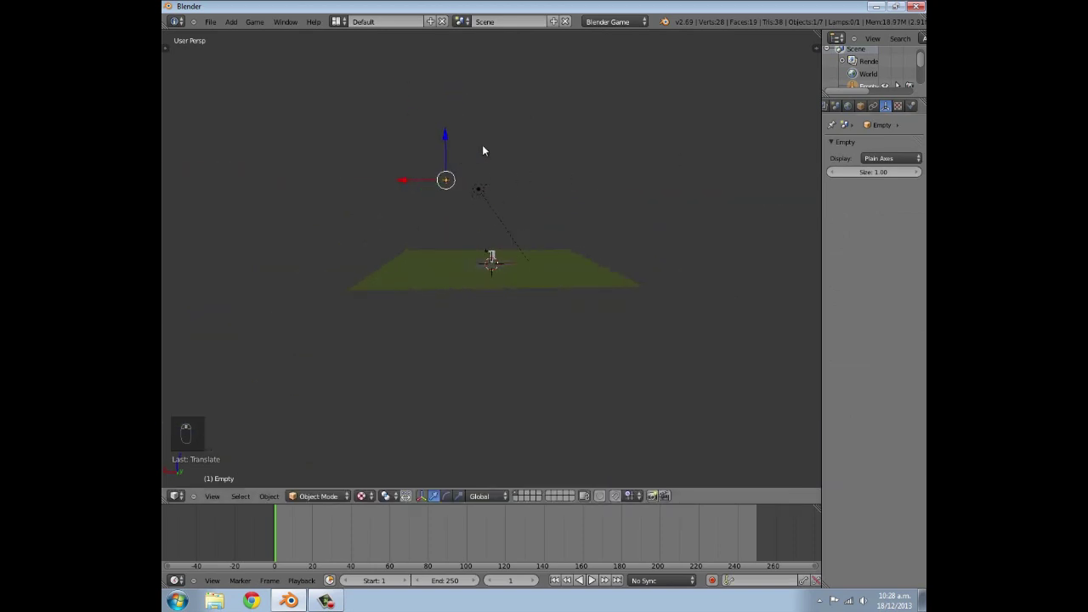
drag(486, 155, 433, 159)
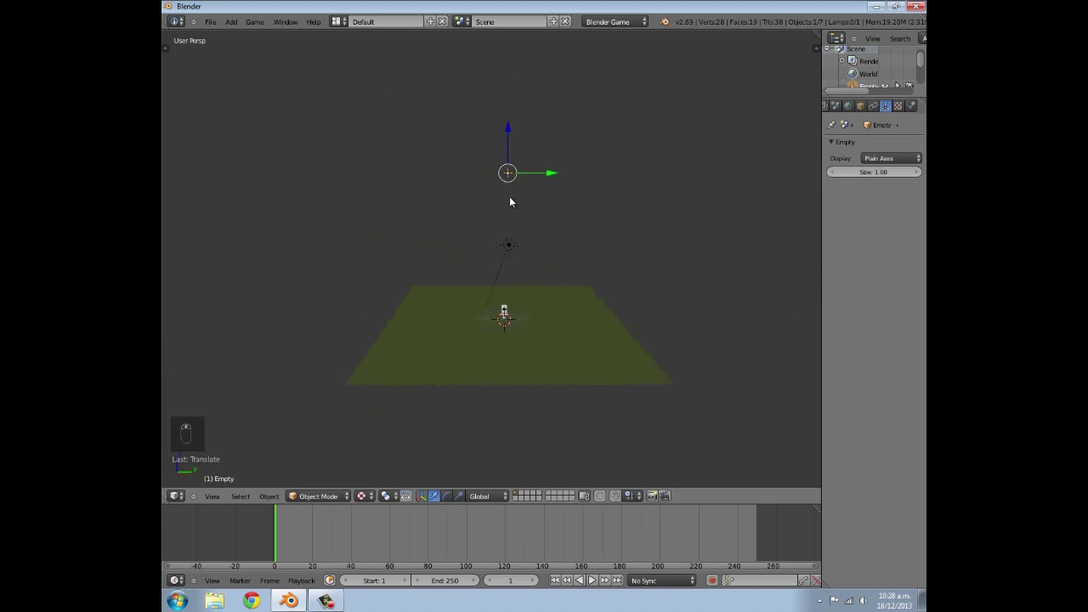
drag(503, 143, 508, 39)
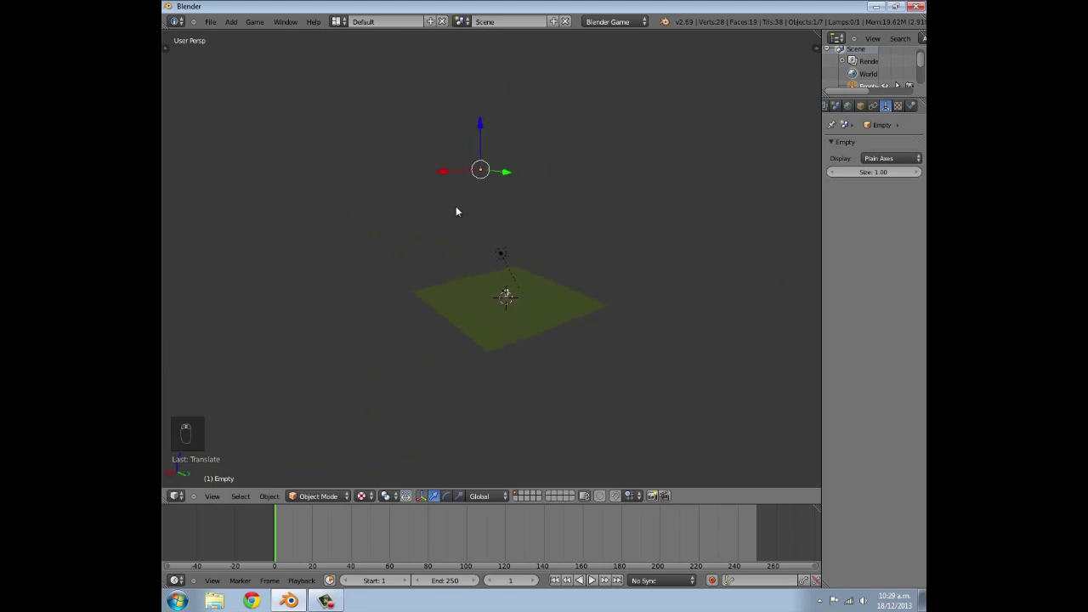
Raise the empty high above the ground and rename it rain spawner with game logic.
key(g)
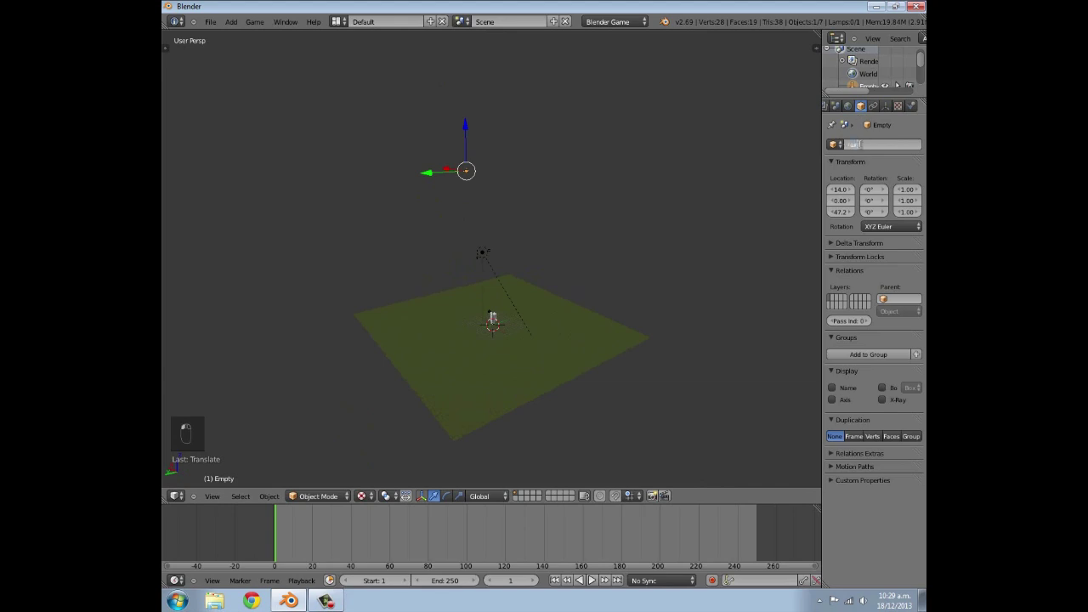
click(869, 149)
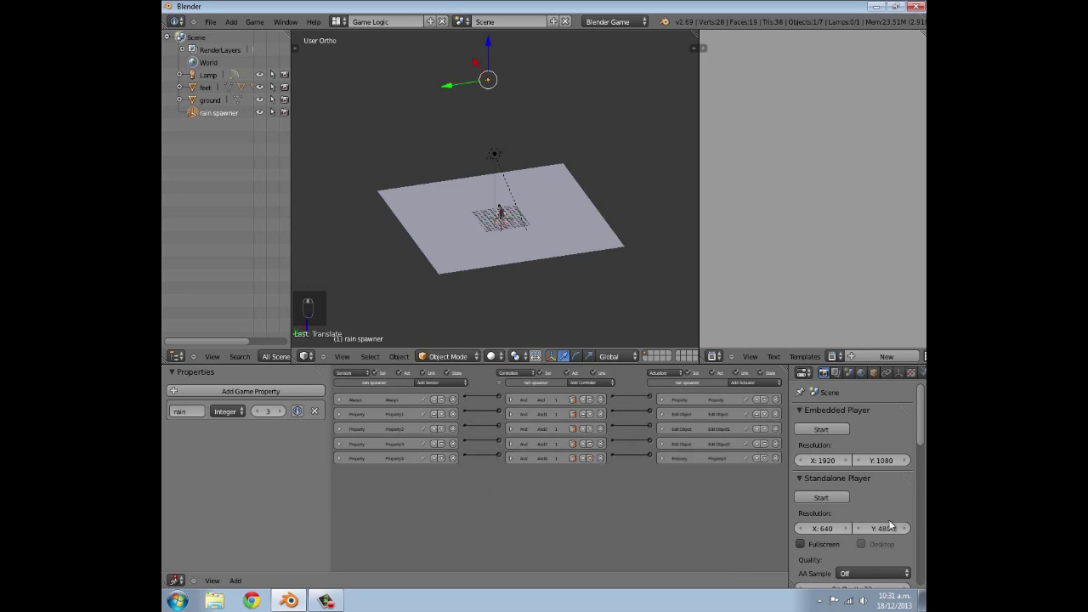
Reload the startup file for a fresh default cube, lamp and camera scene.
drag(419, 214, 484, 225)
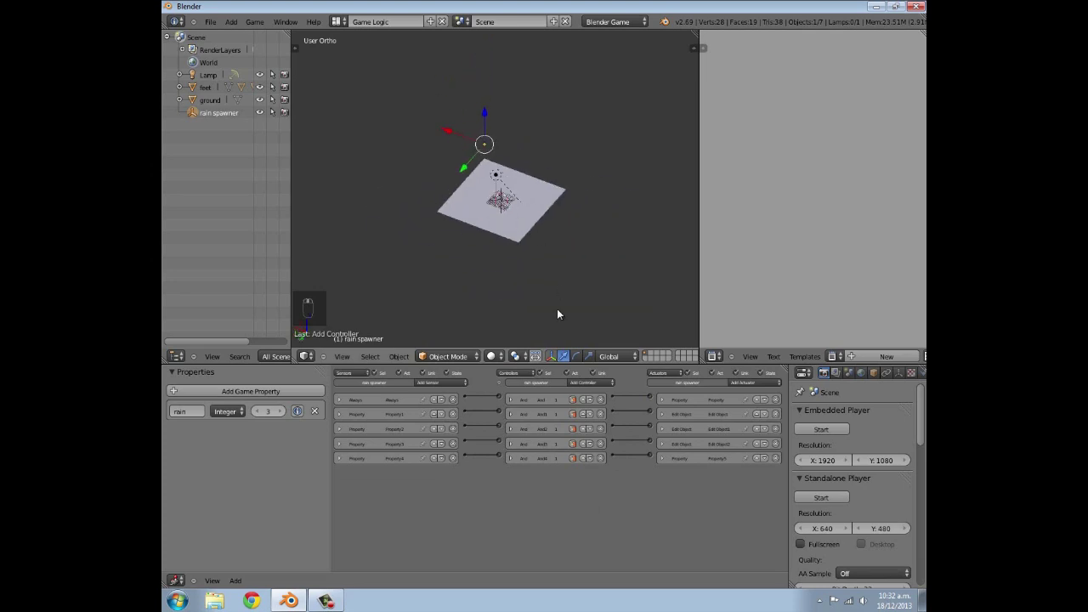
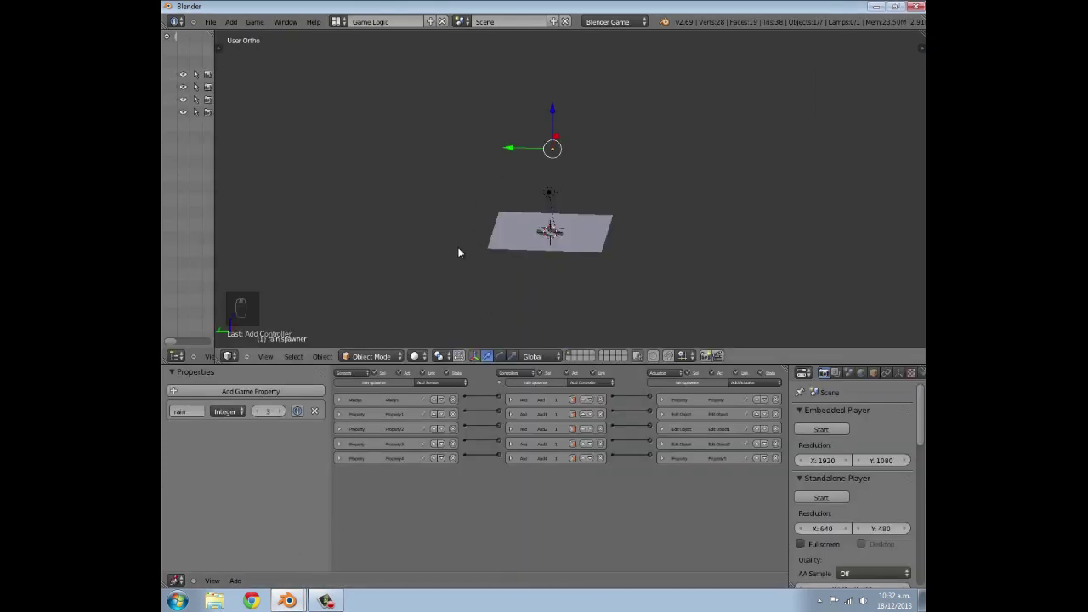
click(512, 269)
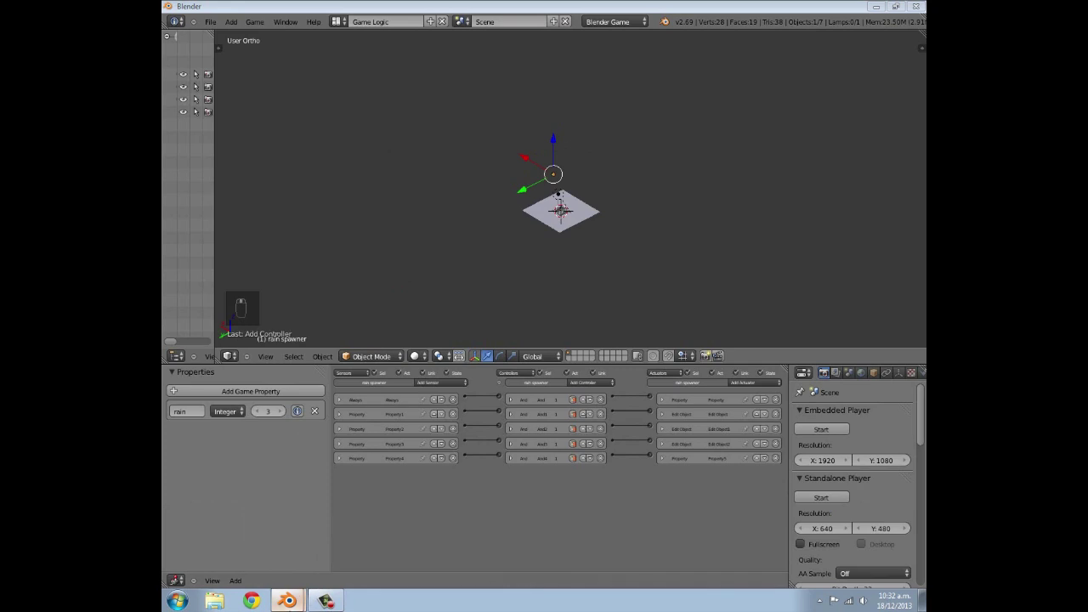
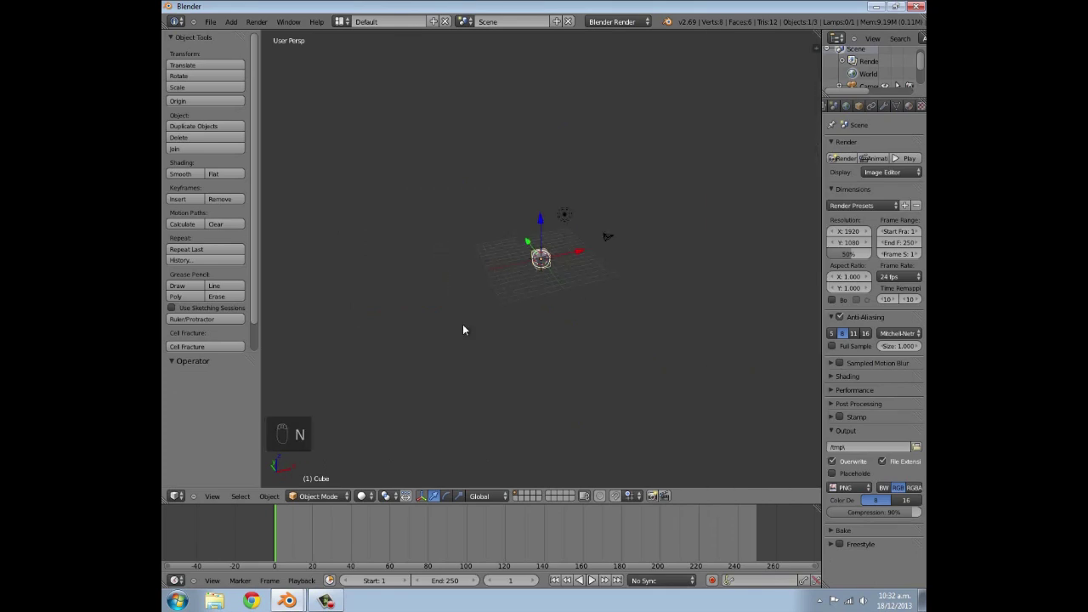
Look through the camera, delete the default cube and add a plane in its place.
key(KP_1)
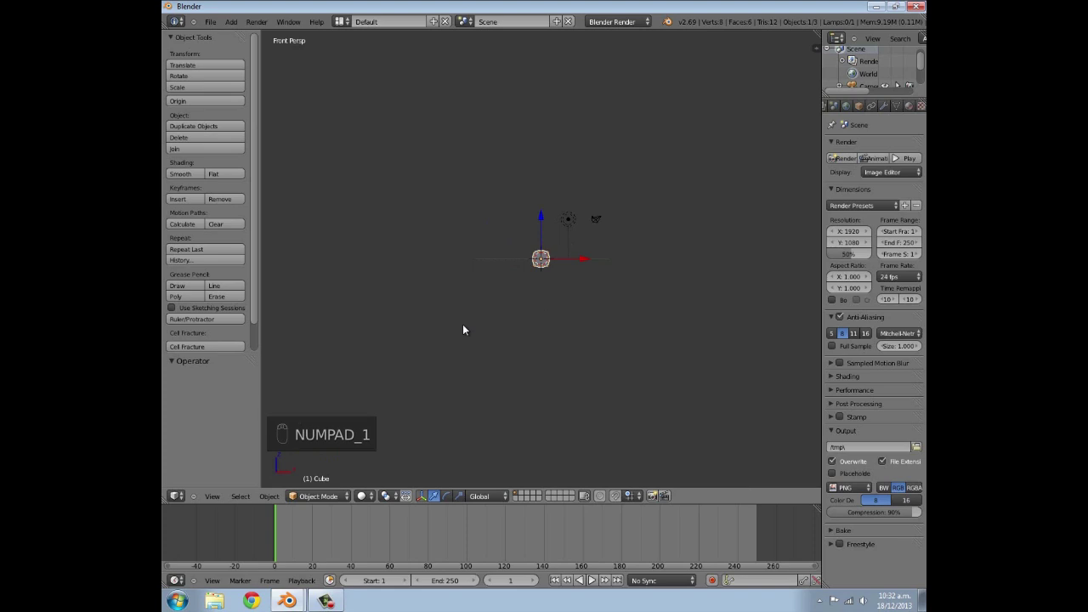
key(ctrl+alt+KP_0)
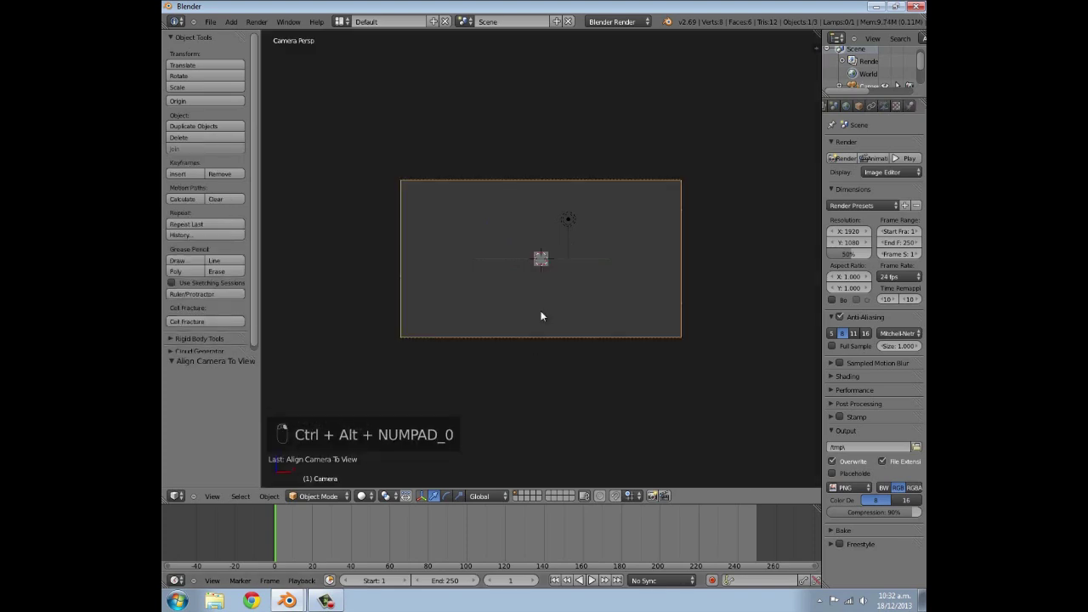
key(shift+f)
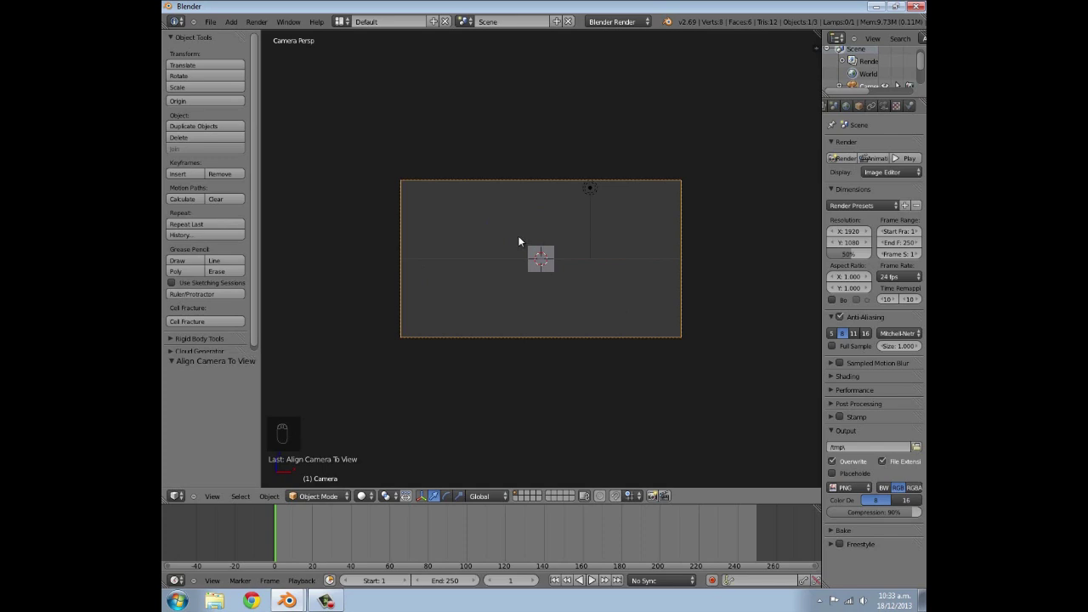
right_click(560, 262)
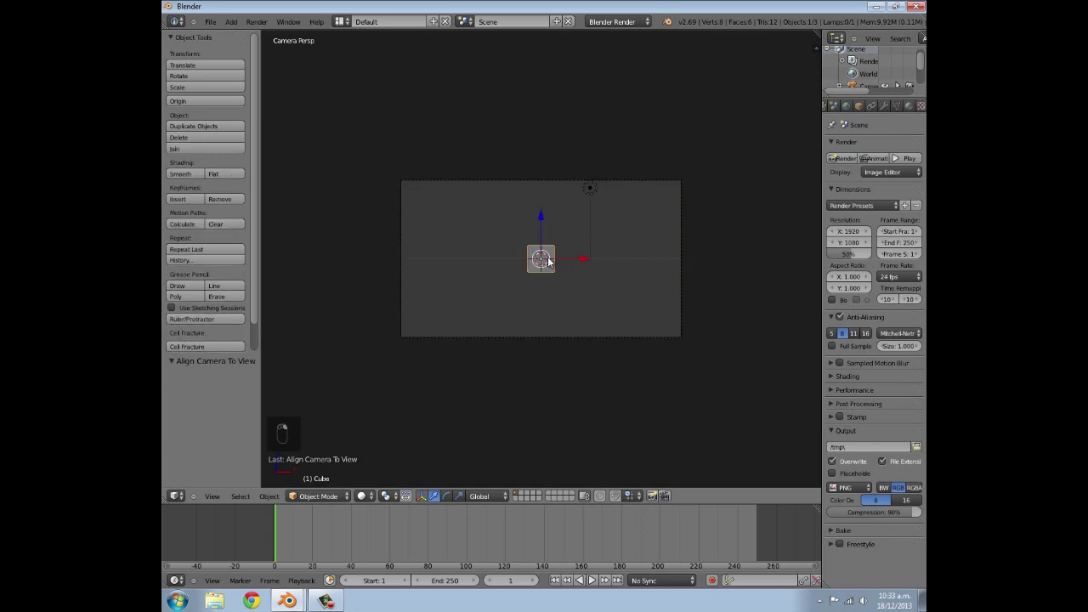
key(x)
key(shift+a)
key(s)
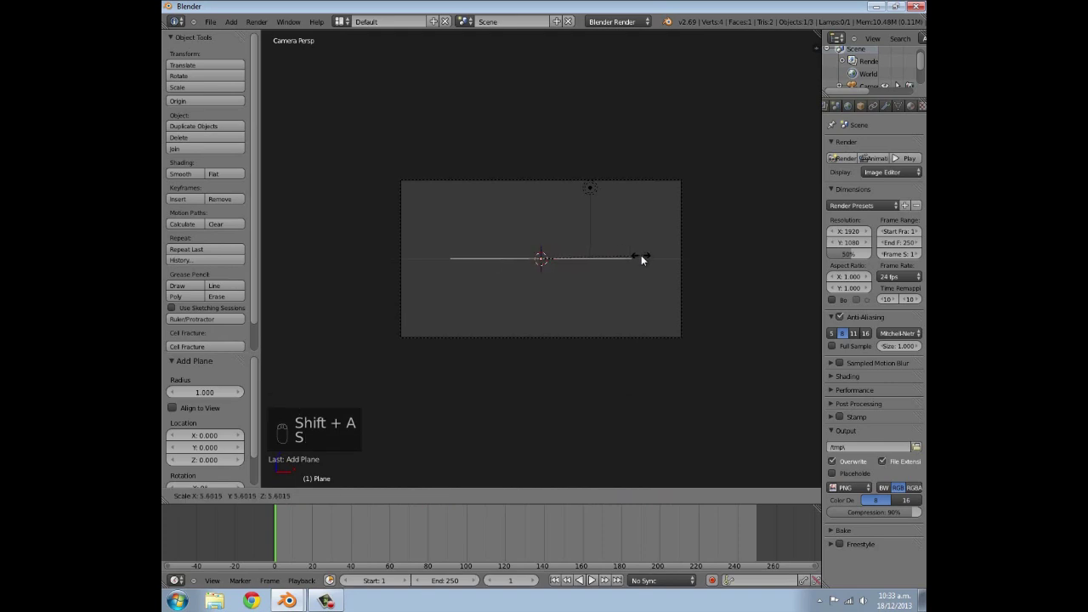
click(684, 259)
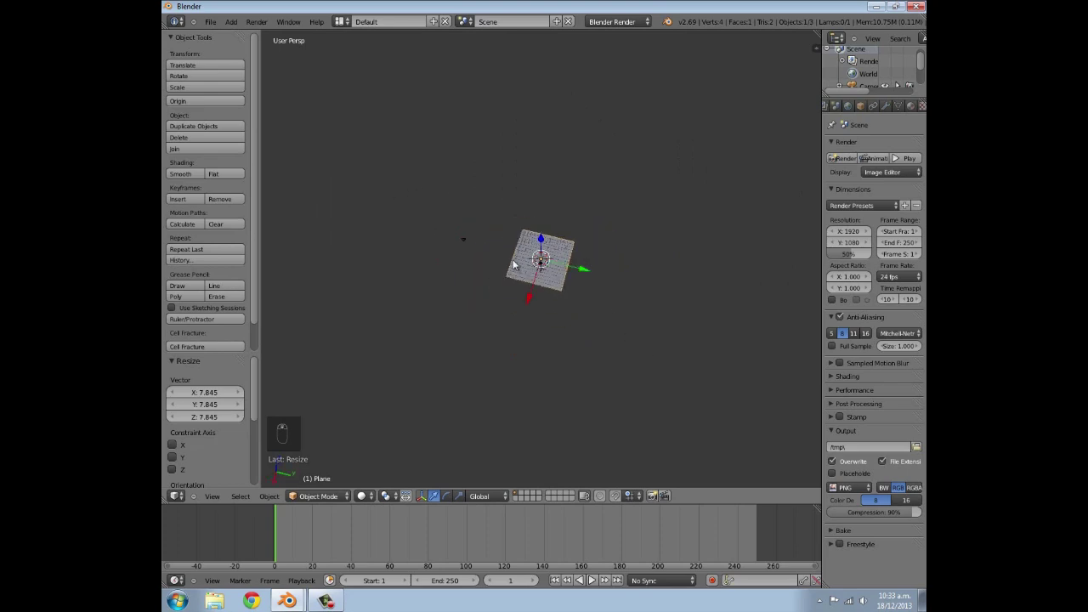
Scale the plane into a wide strip and raise it to the top of the camera view.
key(s)
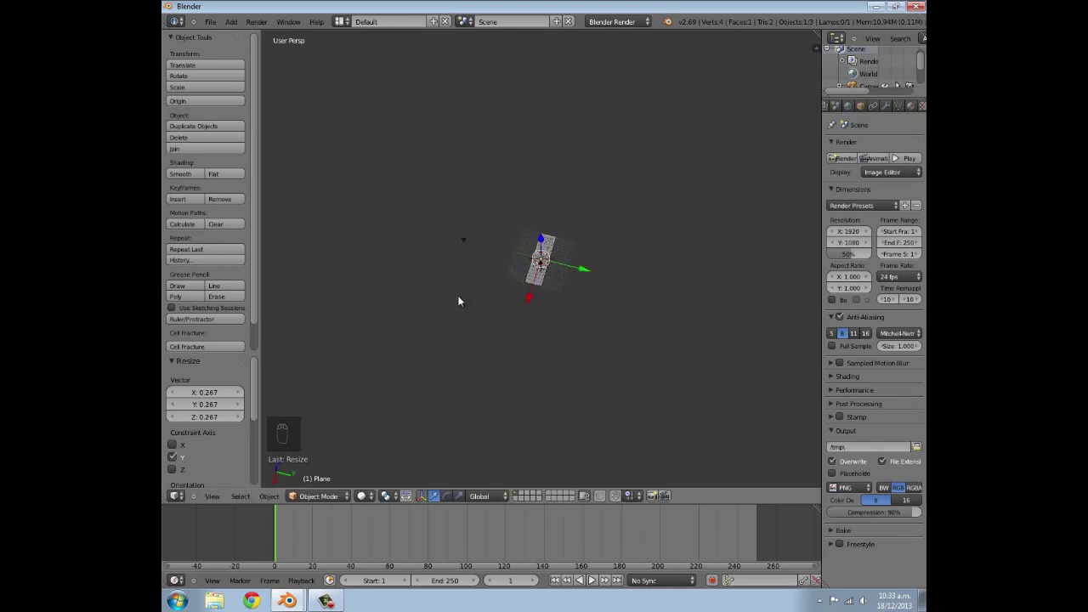
drag(523, 304, 596, 291)
key(KP_0)
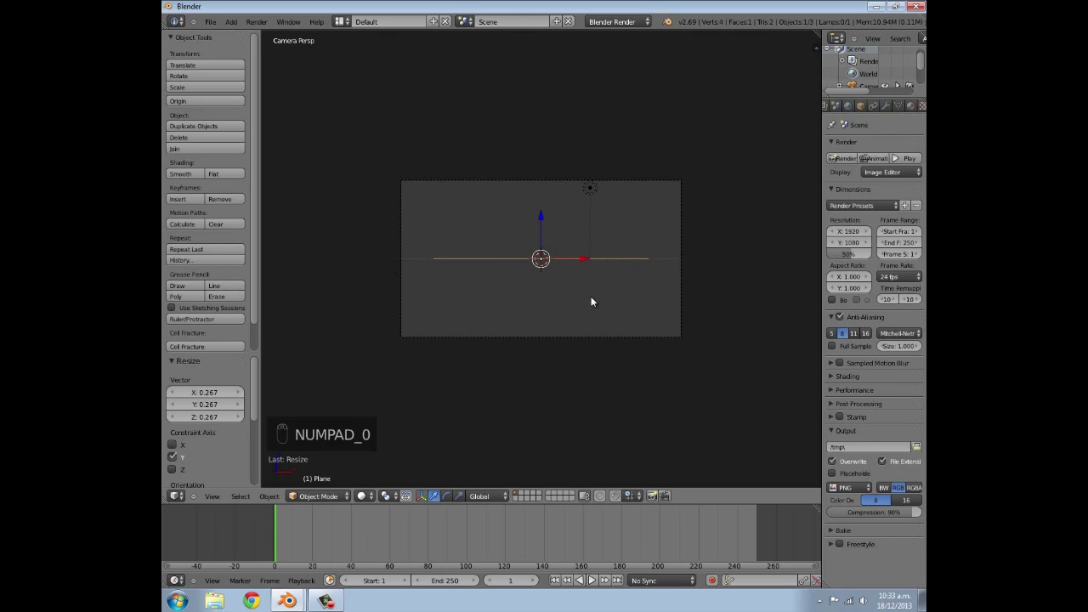
key(g)
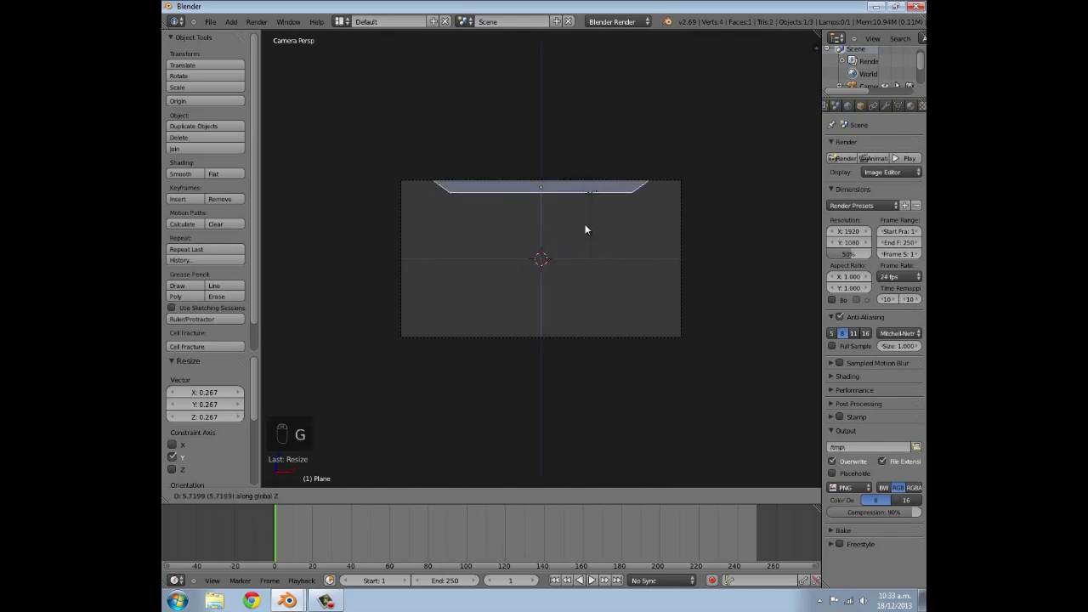
drag(588, 223, 619, 201)
key(s)
Scroll to the plane's particle Render panel and bring up the Add Mesh choices.
drag(655, 202, 682, 218)
key(s)
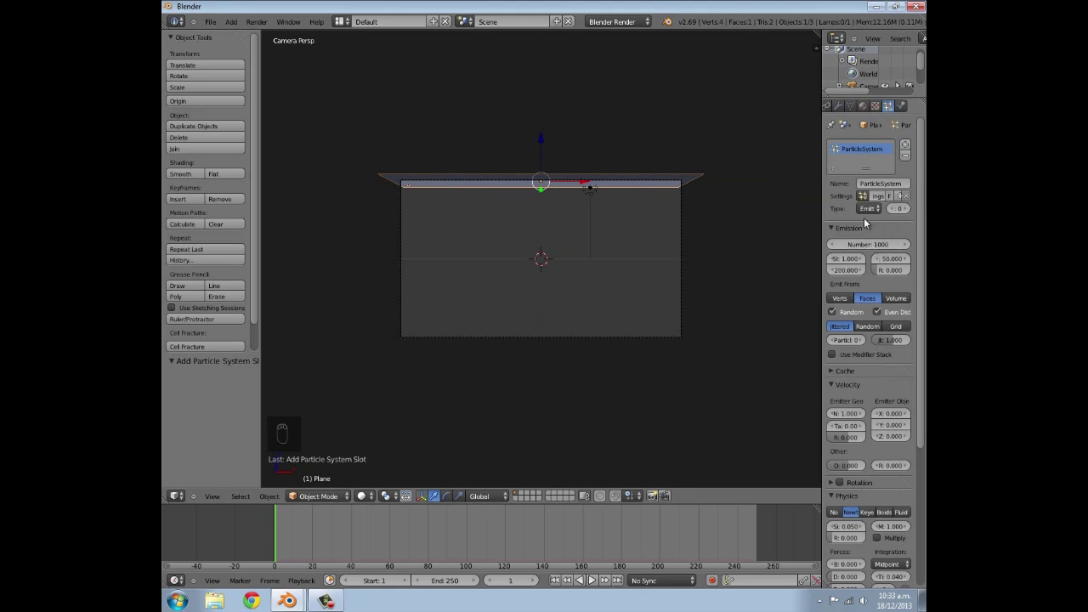
drag(872, 324, 889, 484)
drag(887, 484, 869, 460)
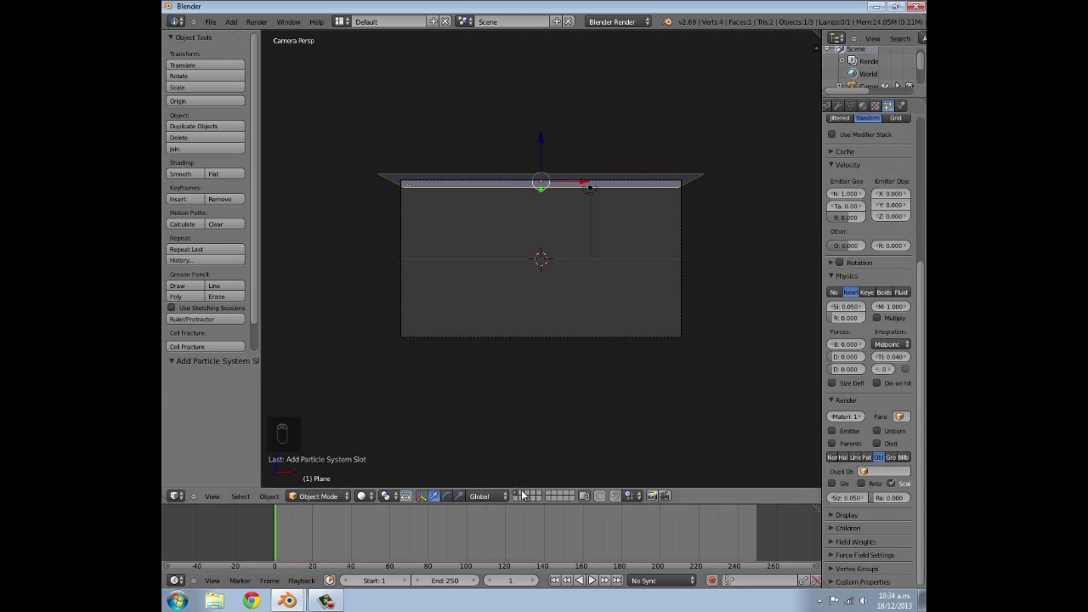
drag(528, 498, 563, 287)
key(shift+a)
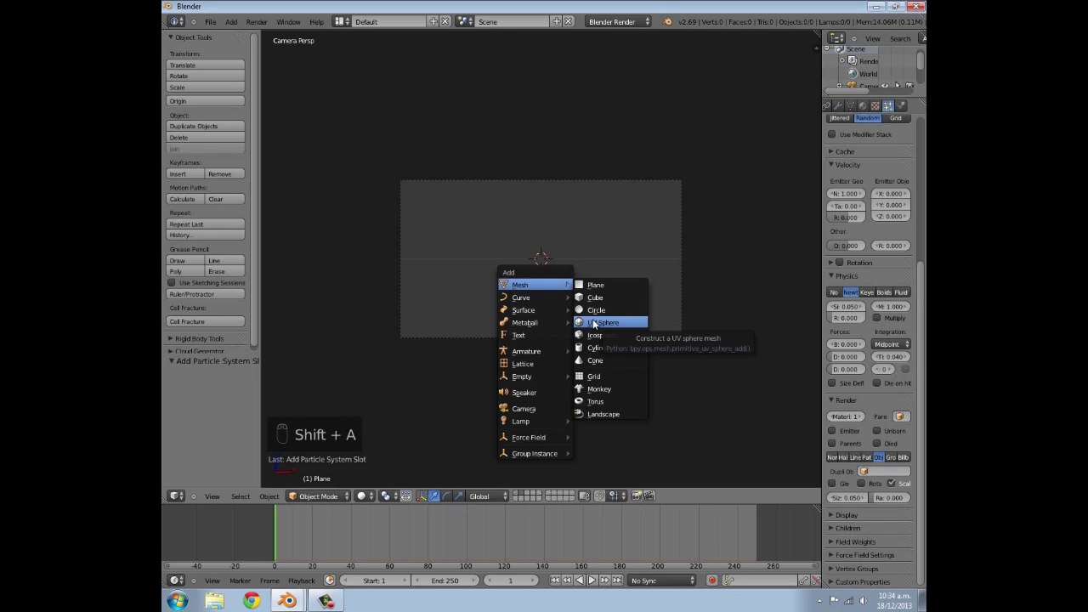
Add a UV Sphere and render the plane's particles as sphere copies, size 0.2, random 0.635.
drag(182, 173, 664, 333)
key(s)
drag(608, 294, 871, 108)
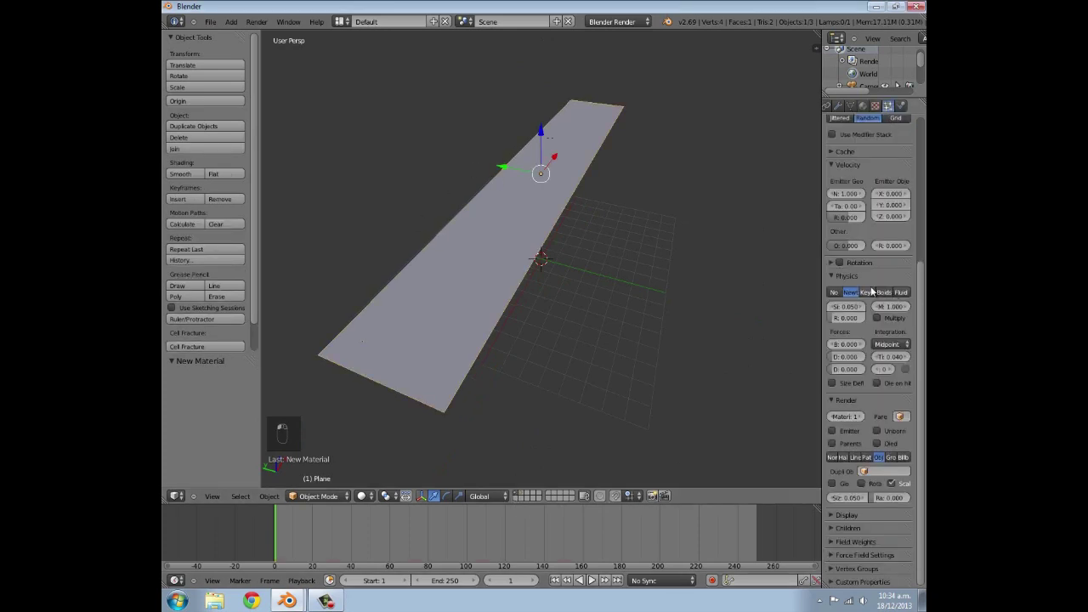
click(877, 294)
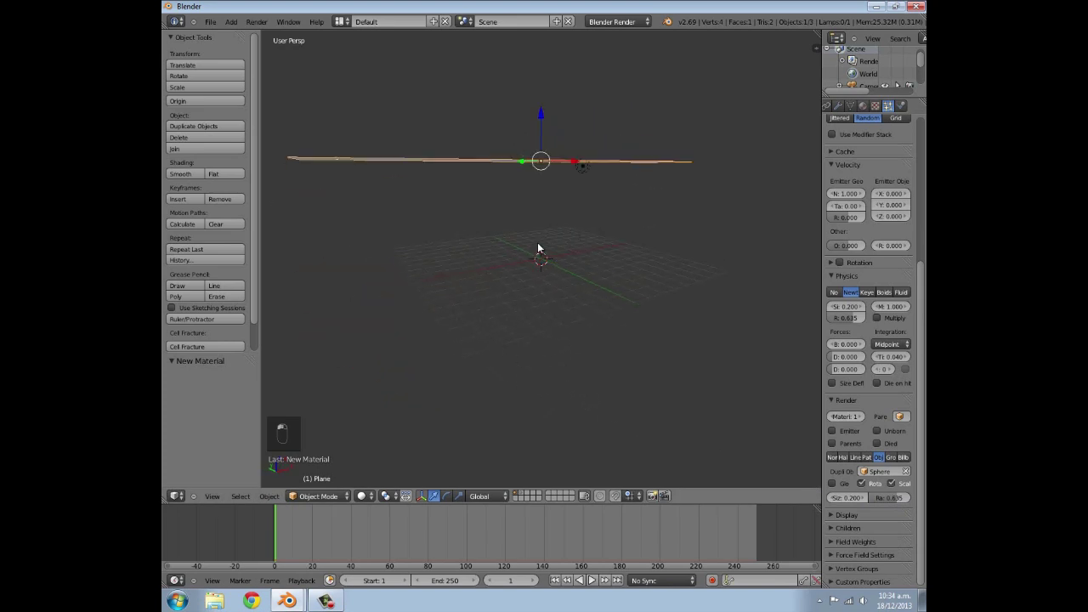
key(KP_0)
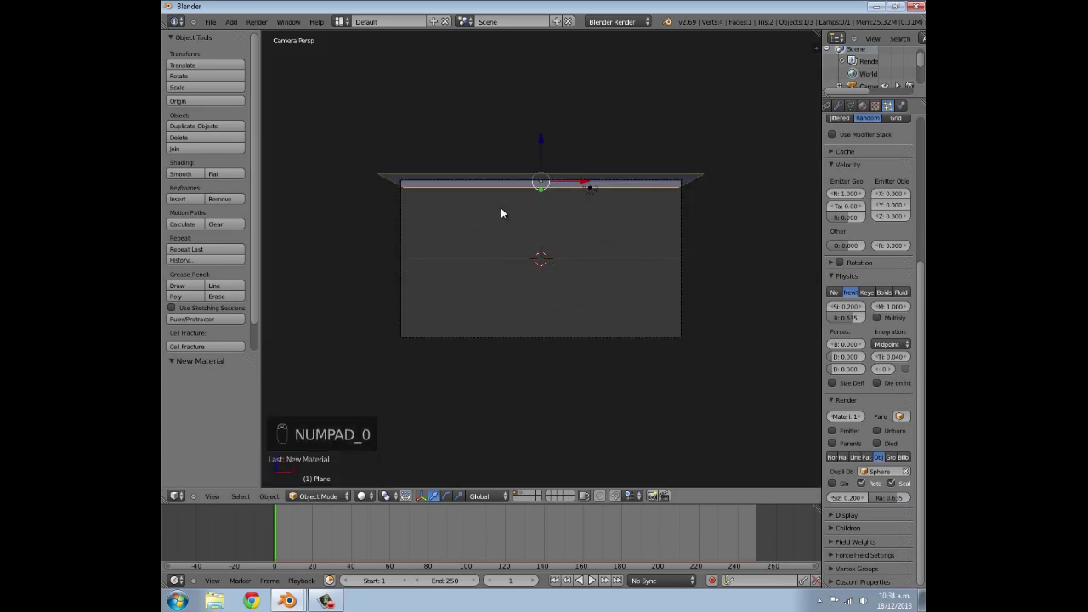
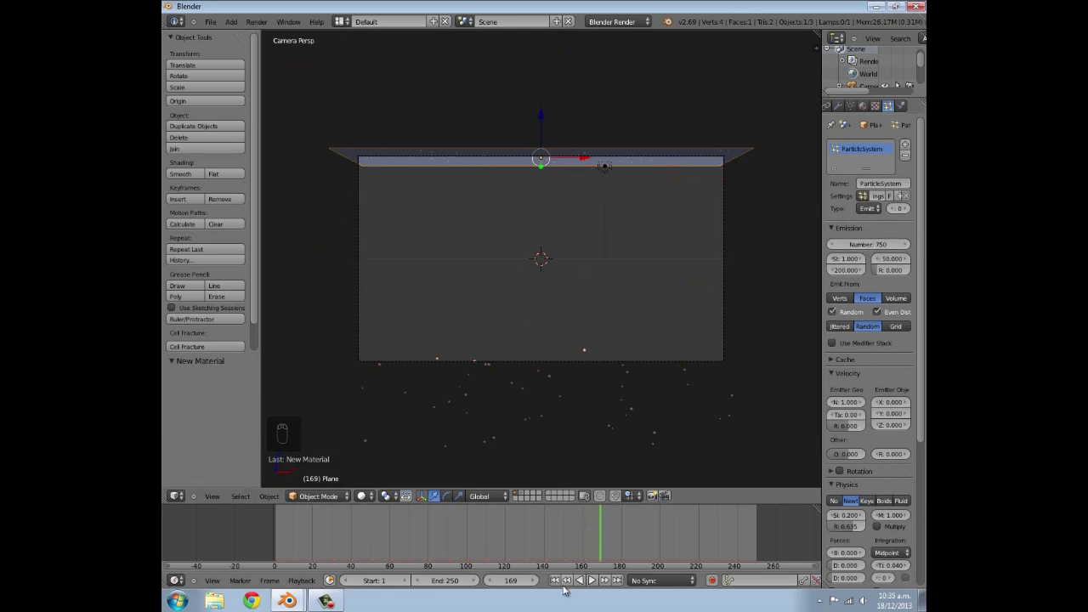
Orbit below the plane to watch the 750 sphere particles raining down.
drag(565, 589, 594, 582)
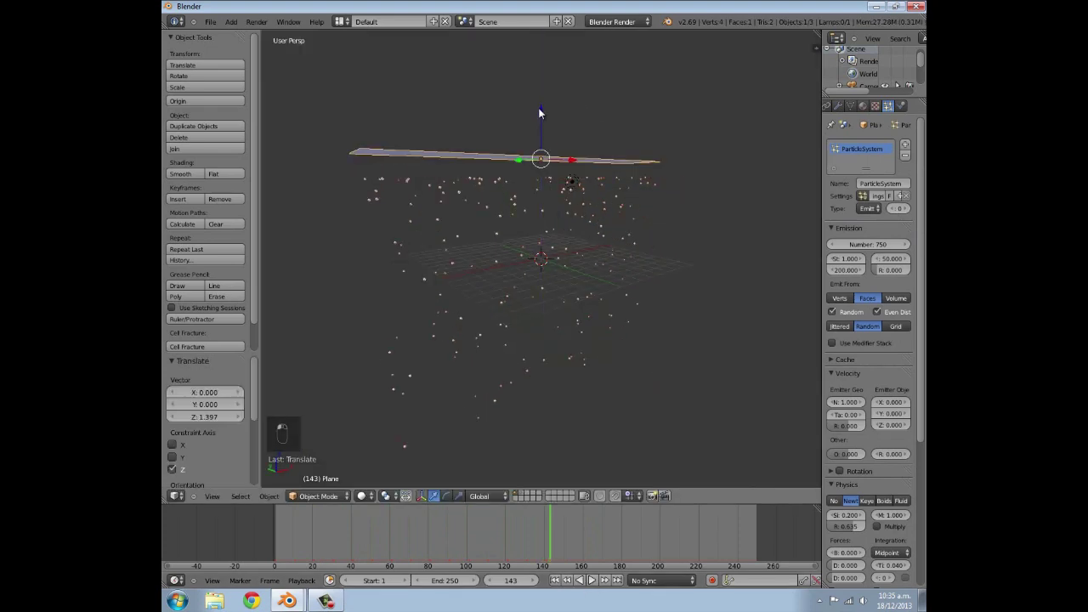
Show the compositing Node Editor with the Render Layers node beside the 3D view.
key(KP_0)
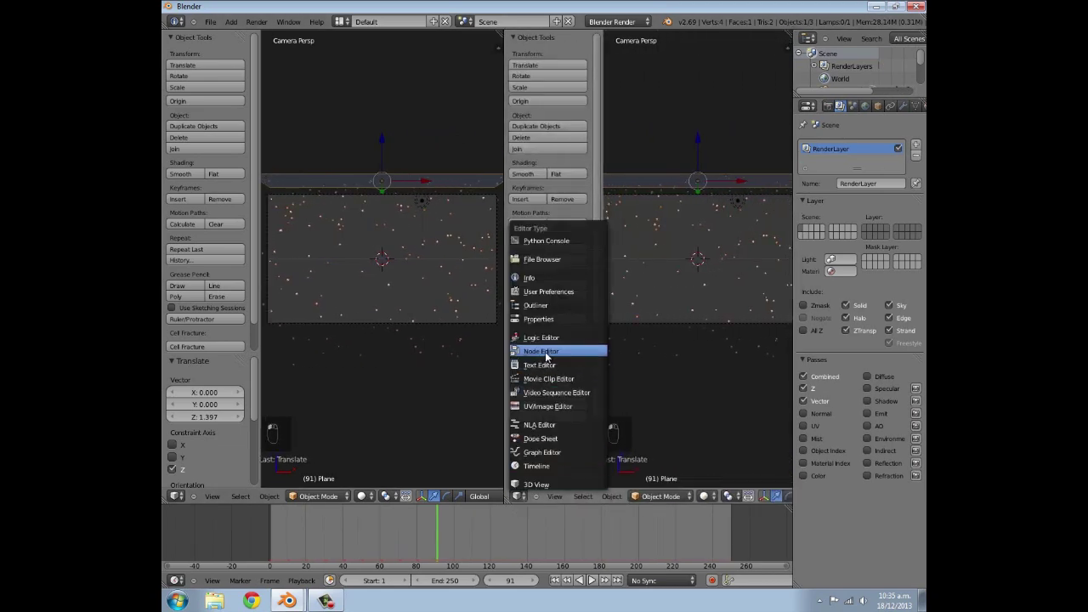
key(n)
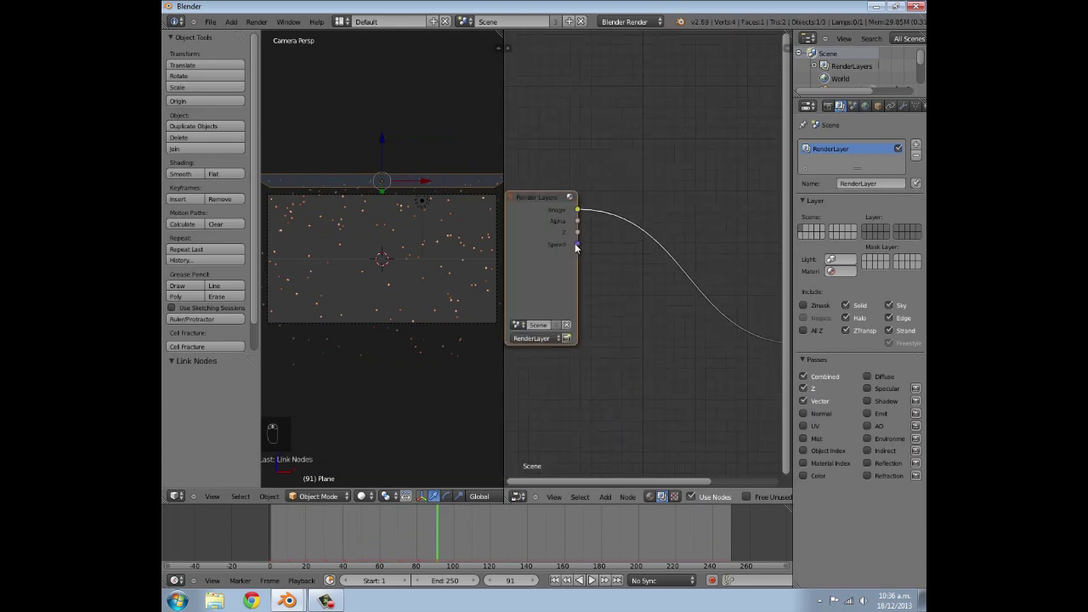
Browse the compositor's node-adding categories for the blur nodes.
key(shift+a)
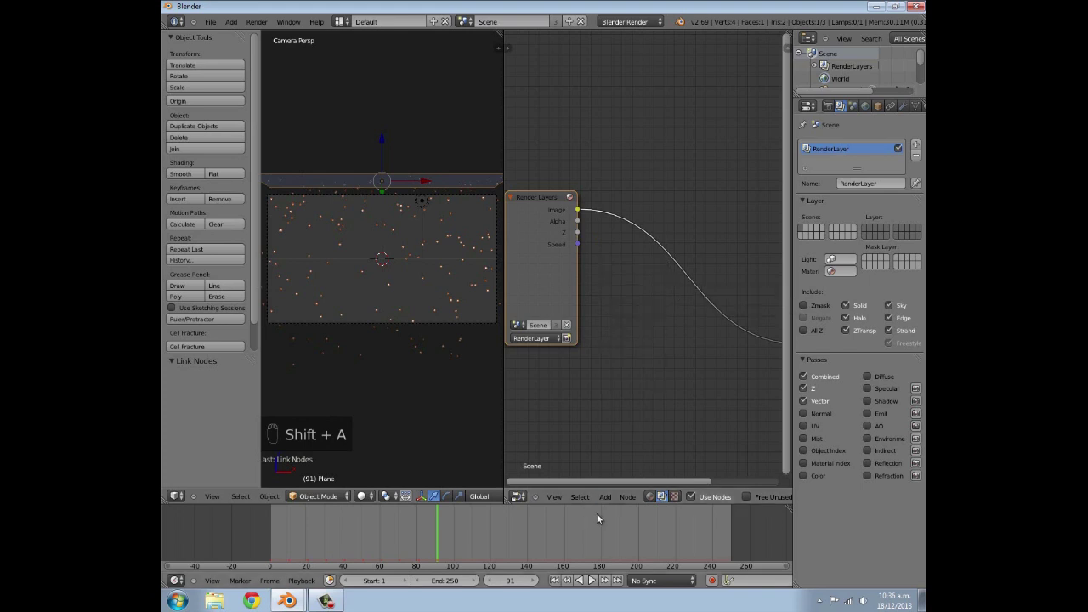
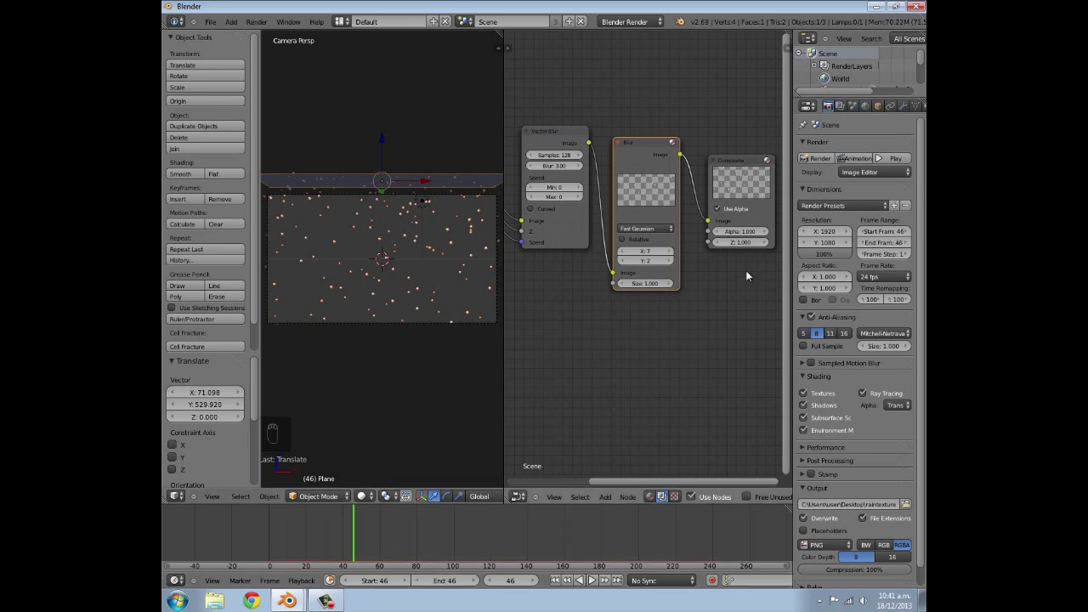
Render the rain frame with the Vector Blur and Fast Gaussian chain for frame 46.
key(t)
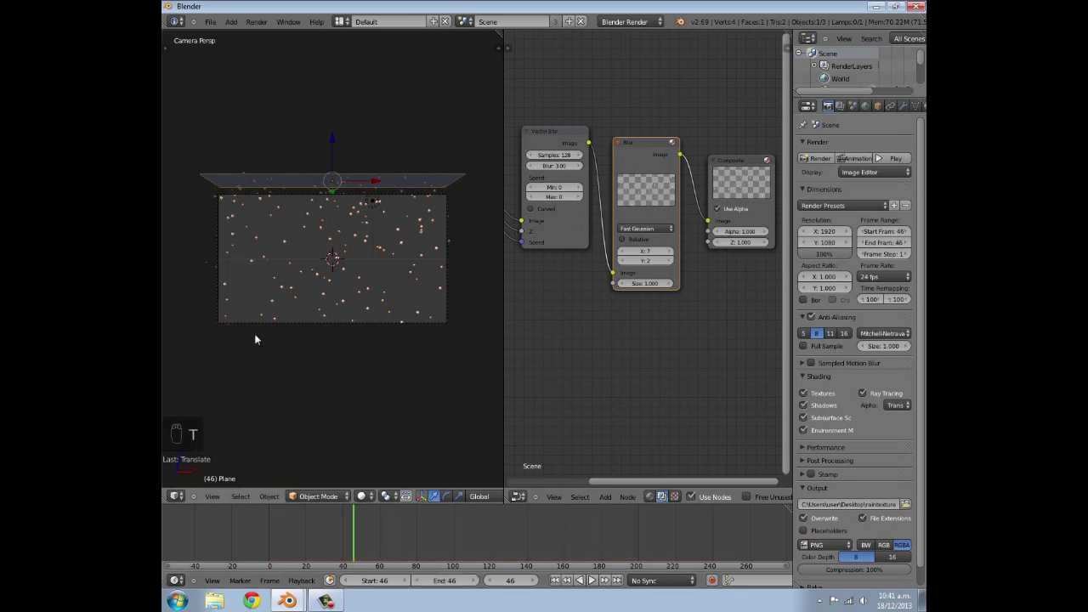
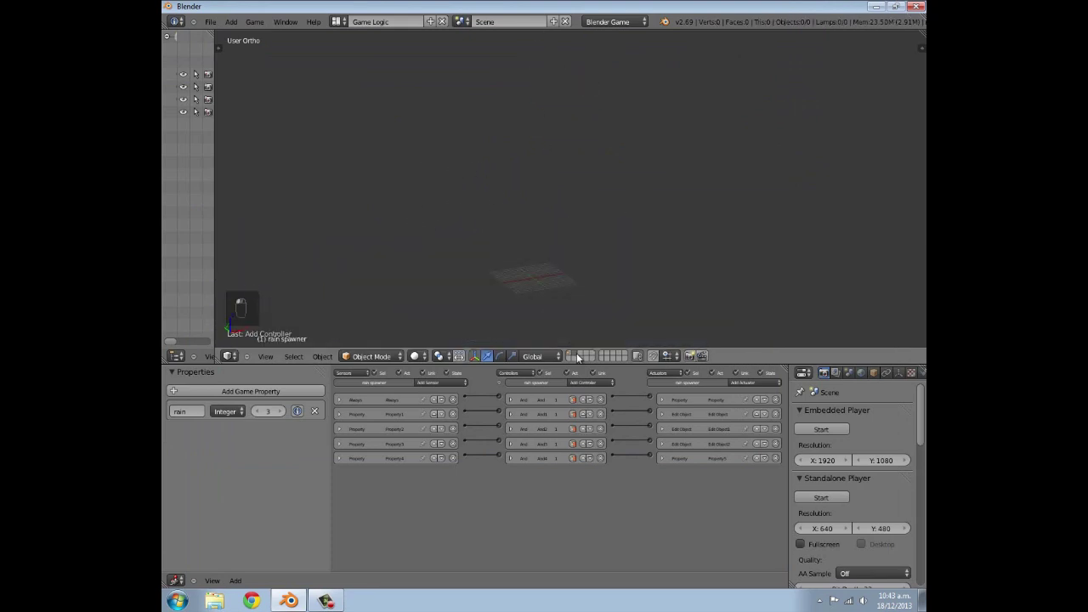
Add the plane 'rain 1' and scale it to roughly 4.97 by 1.93 units.
key(shift+s)
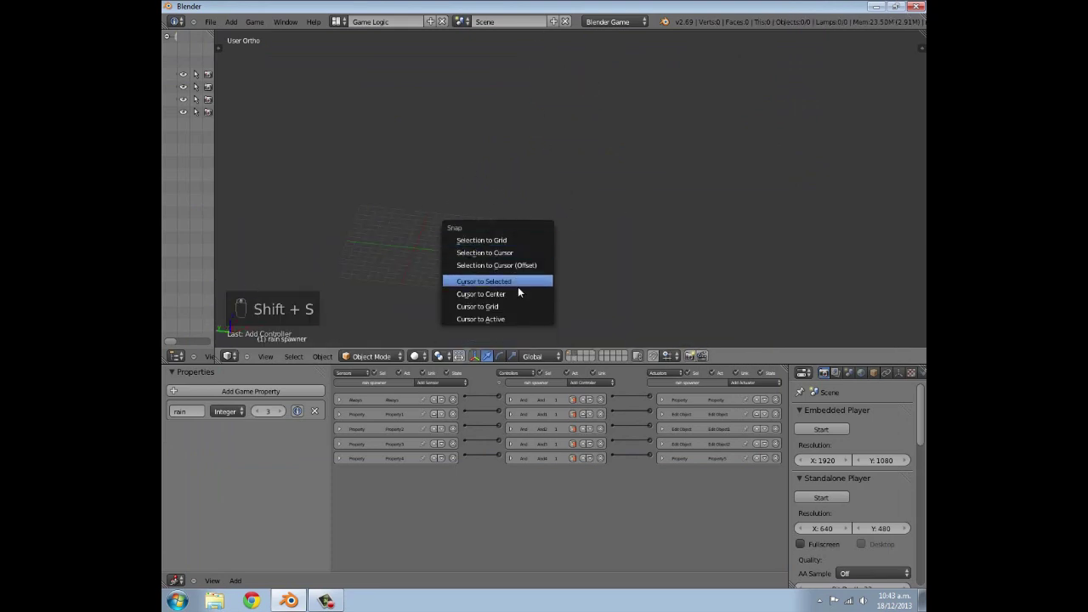
key(shift+a)
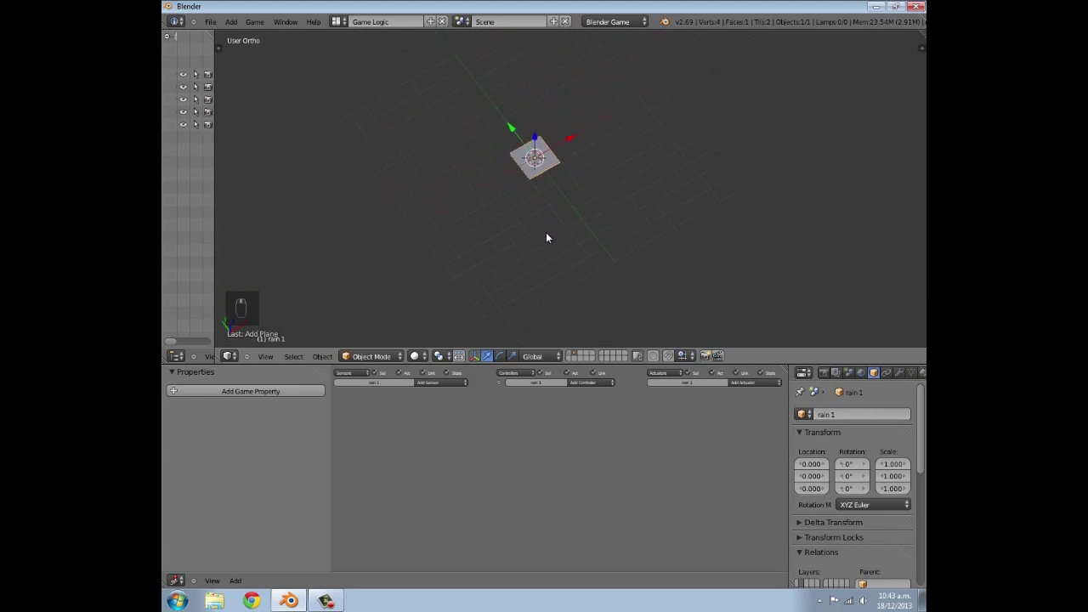
key(s)
key(s)
key(s)
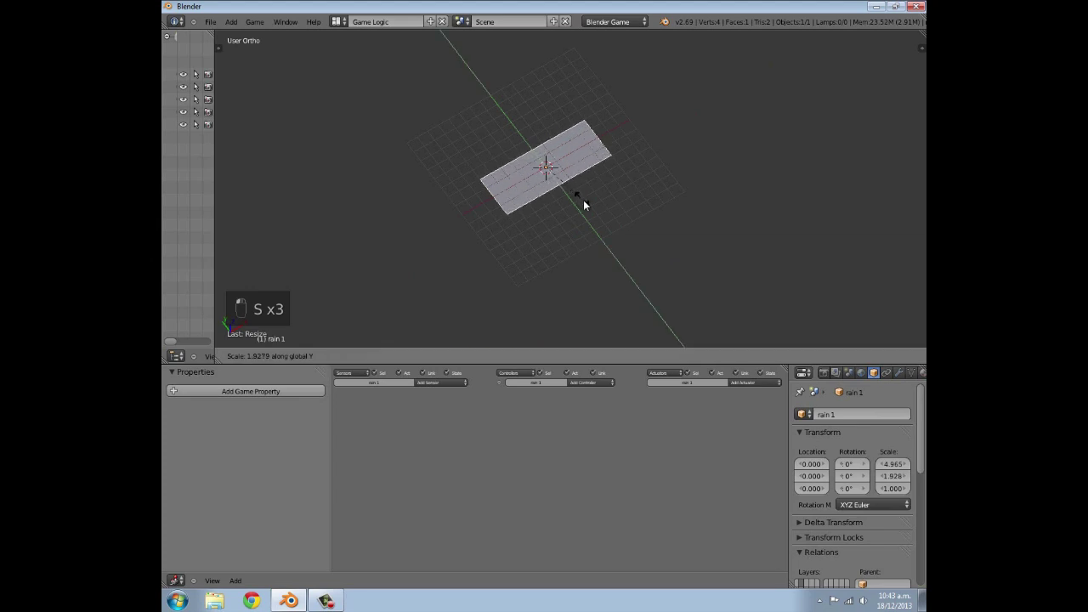
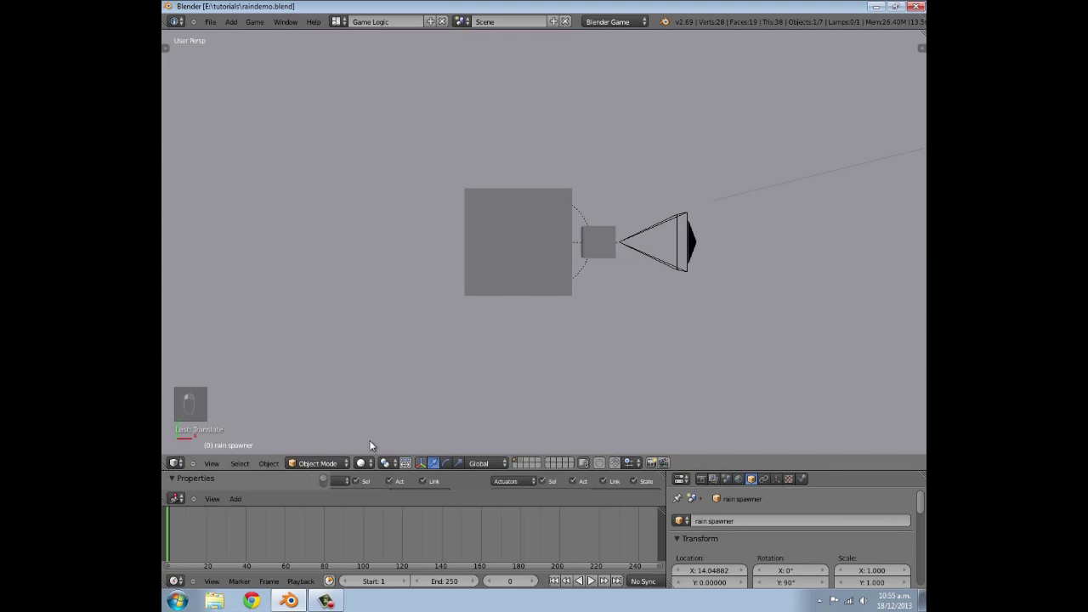
Orbit around the spawner over the grass, then switch to Top Ortho view.
drag(372, 464, 379, 419)
click(380, 419)
drag(396, 401, 555, 201)
drag(555, 202, 561, 201)
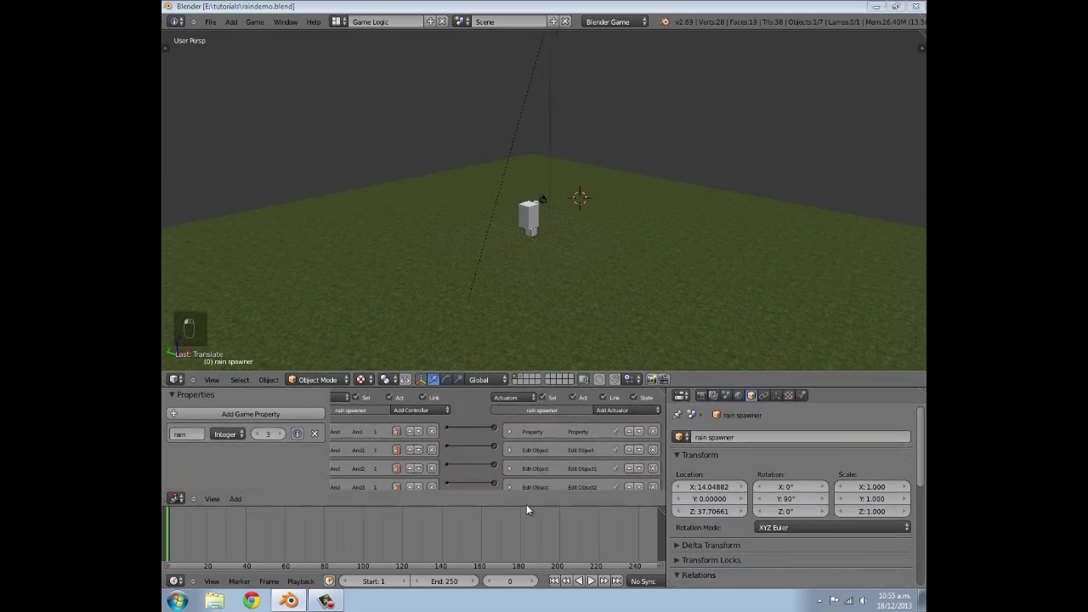
drag(581, 260, 547, 223)
key(KP_7)
key(KP_5)
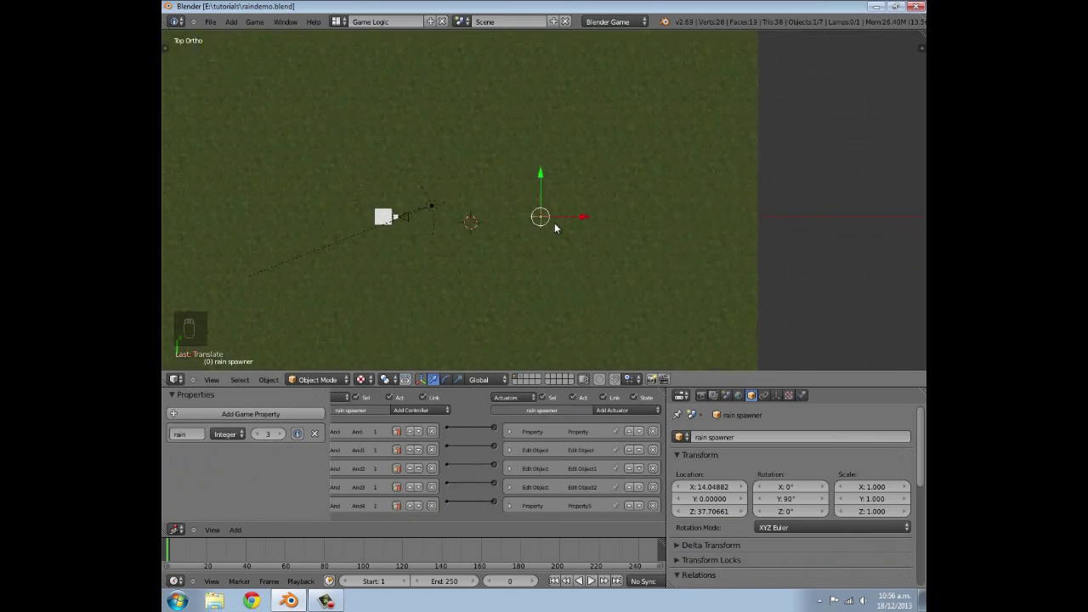
Duplicate the rain spawner into copies .001 and .002 at height 37.70661 above the grass.
key(shift+d)
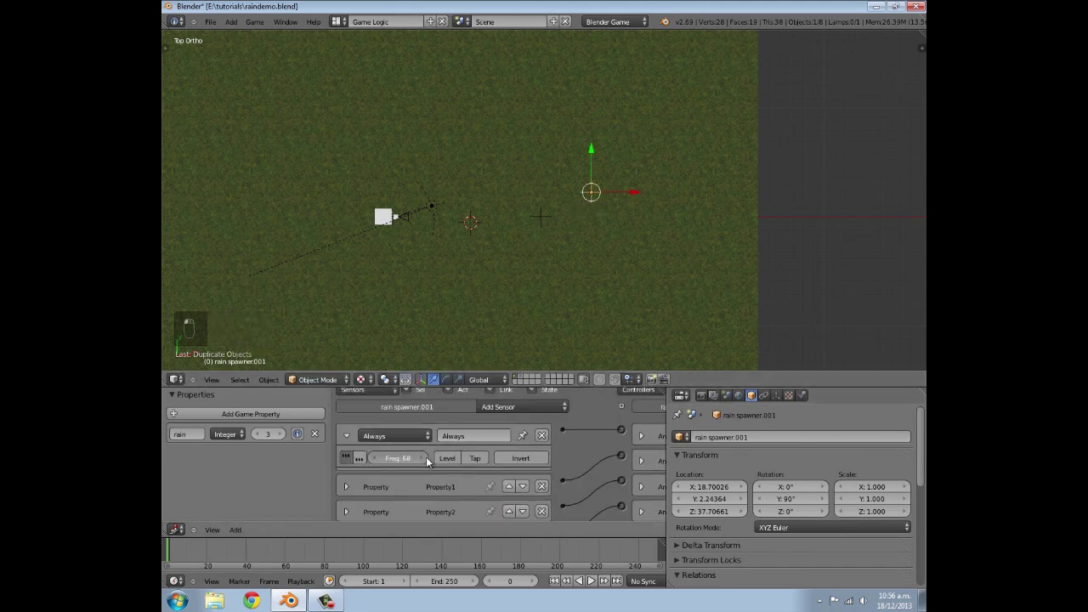
key(shift+d)
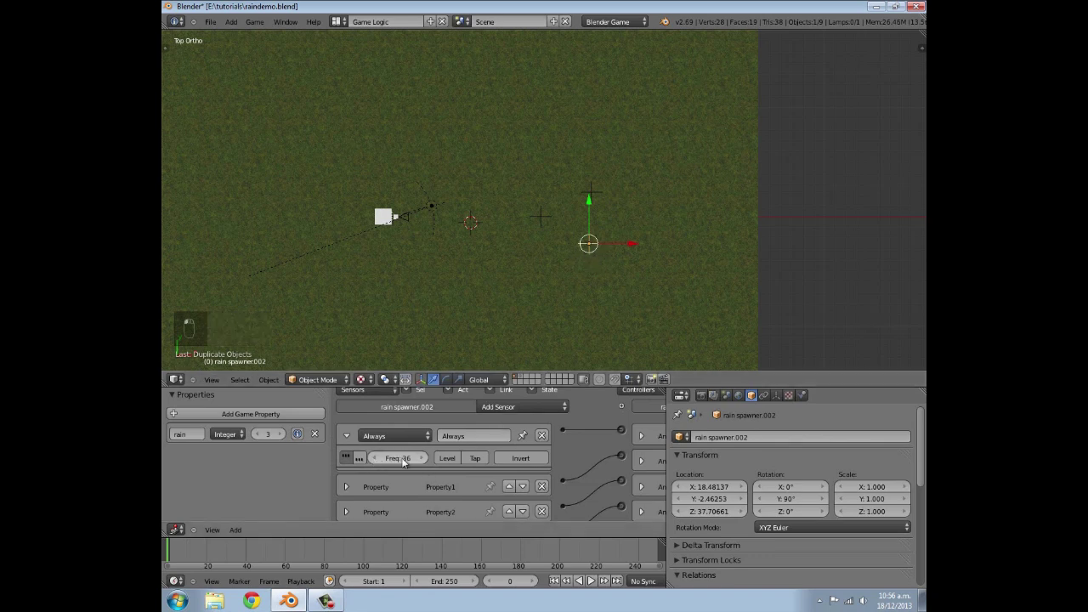
drag(458, 258, 524, 230)
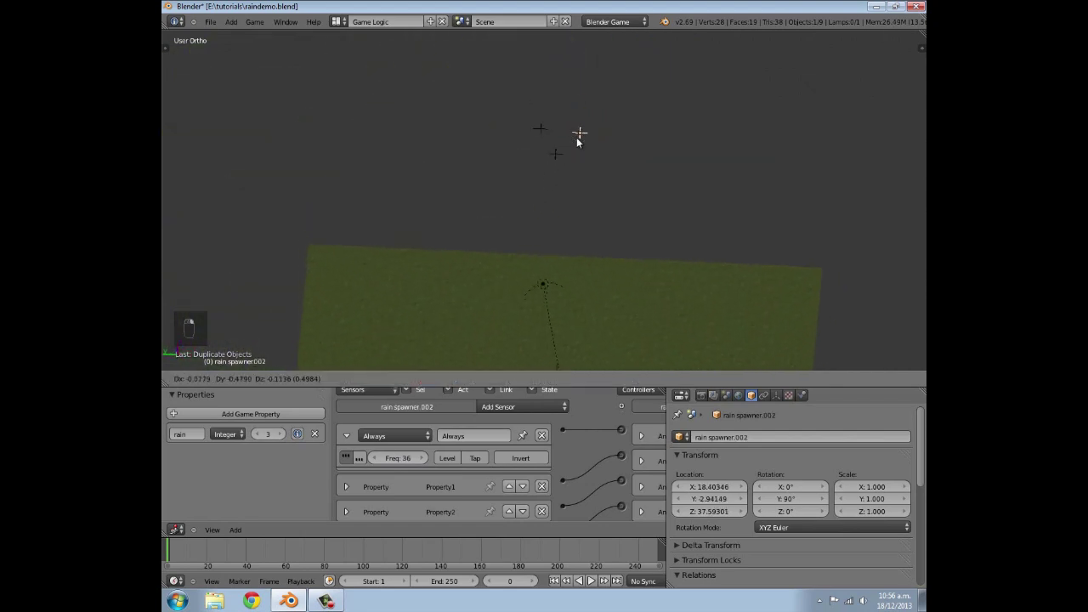
key(ctrl+z)
key(KP_0)
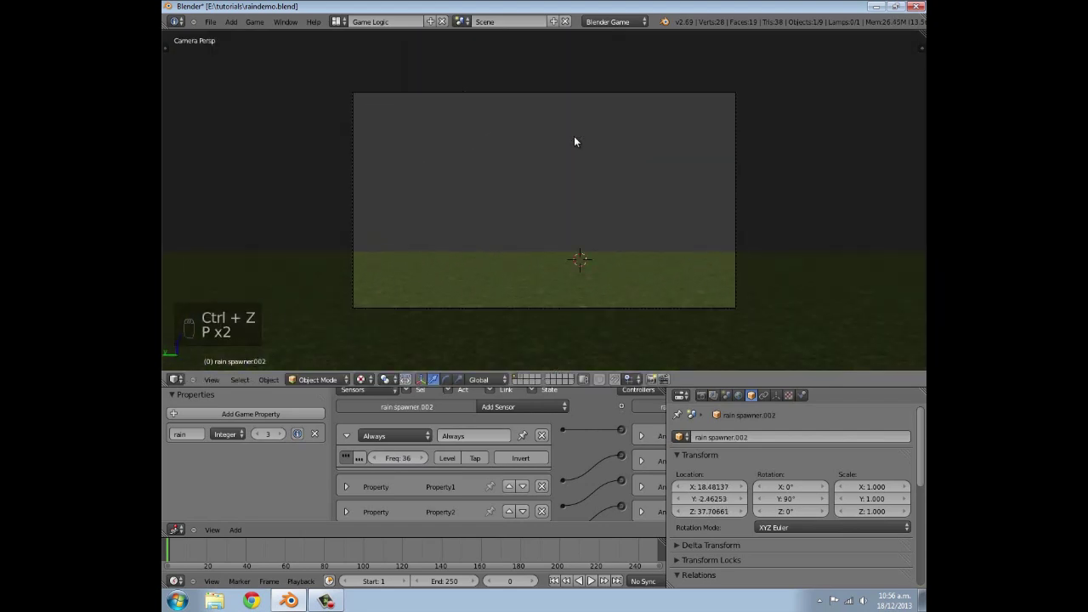
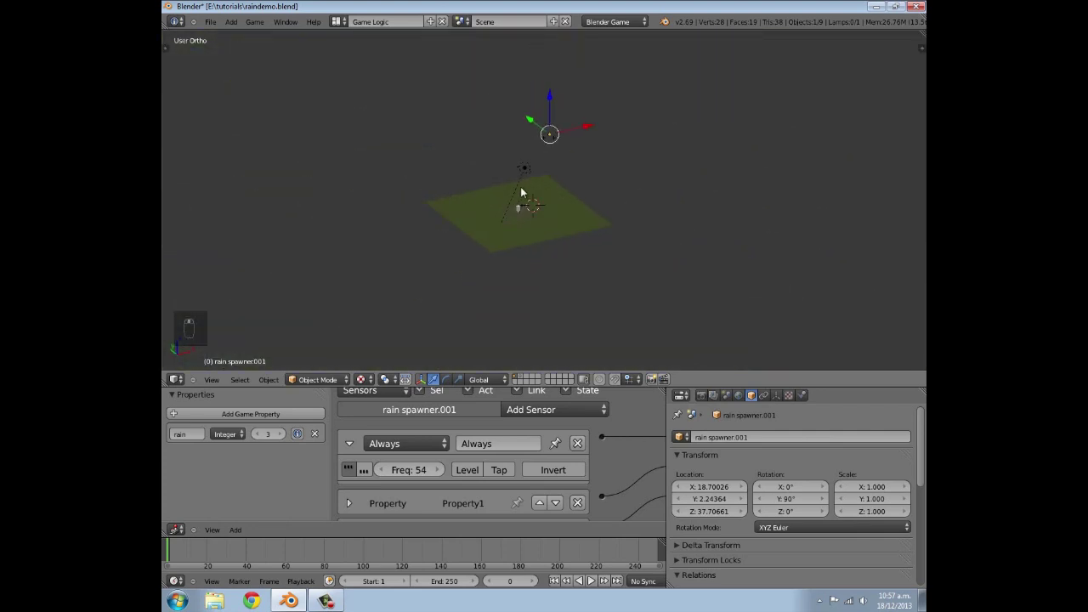
From a top orthographic view, box-select the three rain spawners near the centre.
key(b)
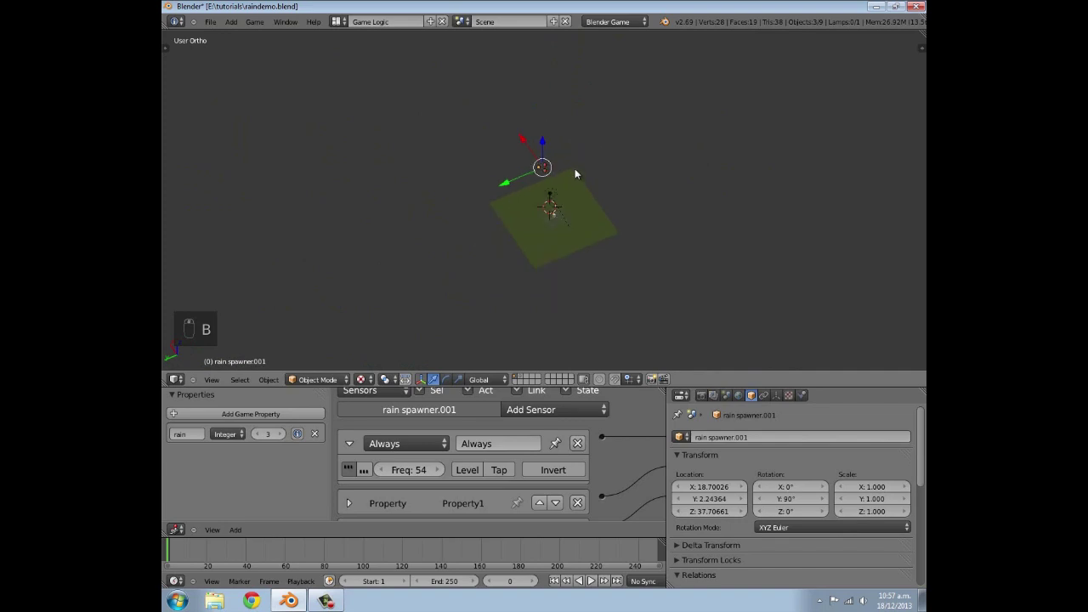
key(KP_7)
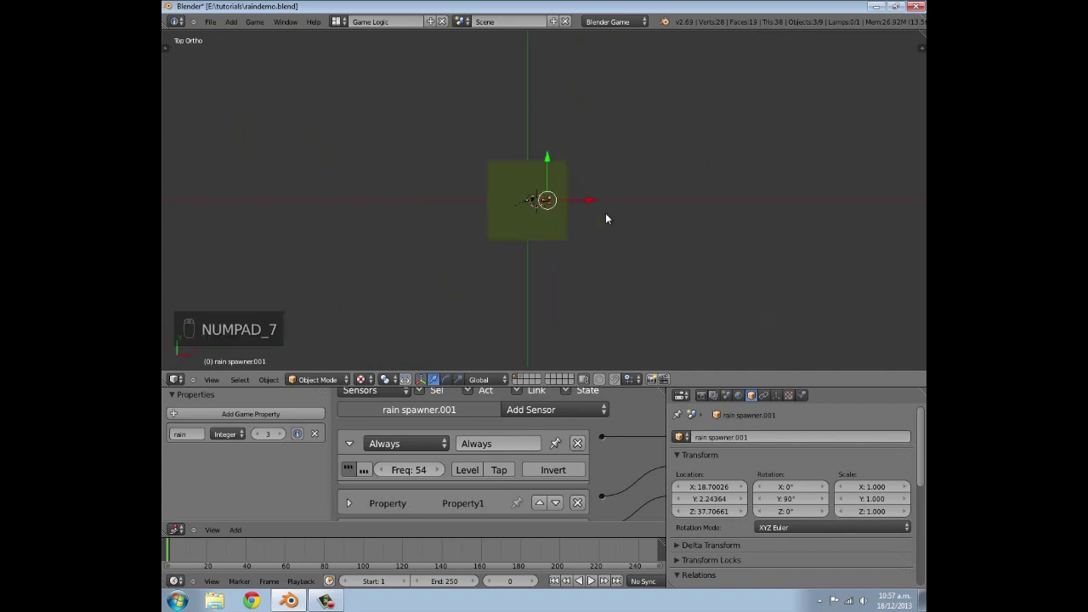
key(KP_5)
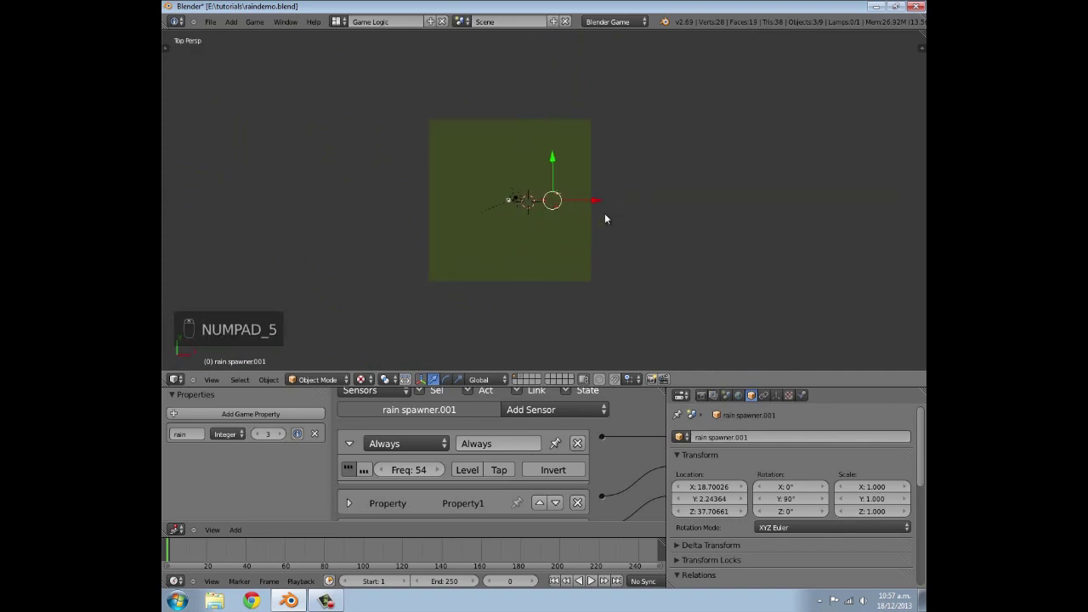
key(KP_5)
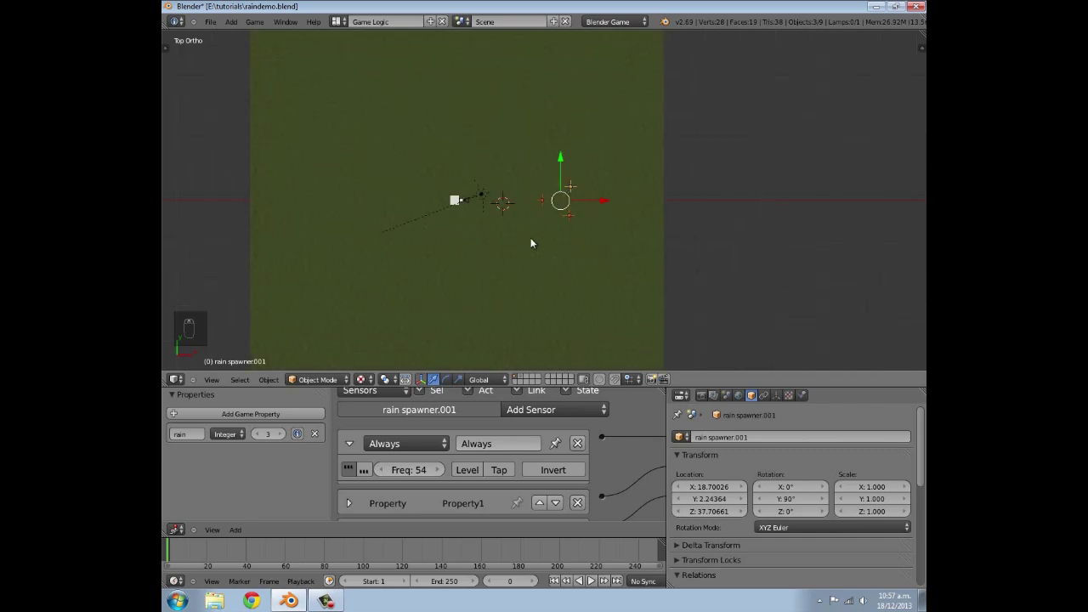
key(shift+d)
drag(585, 217, 606, 202)
Duplicate the three spawners three times, turning each copy further around the centre.
key(r)
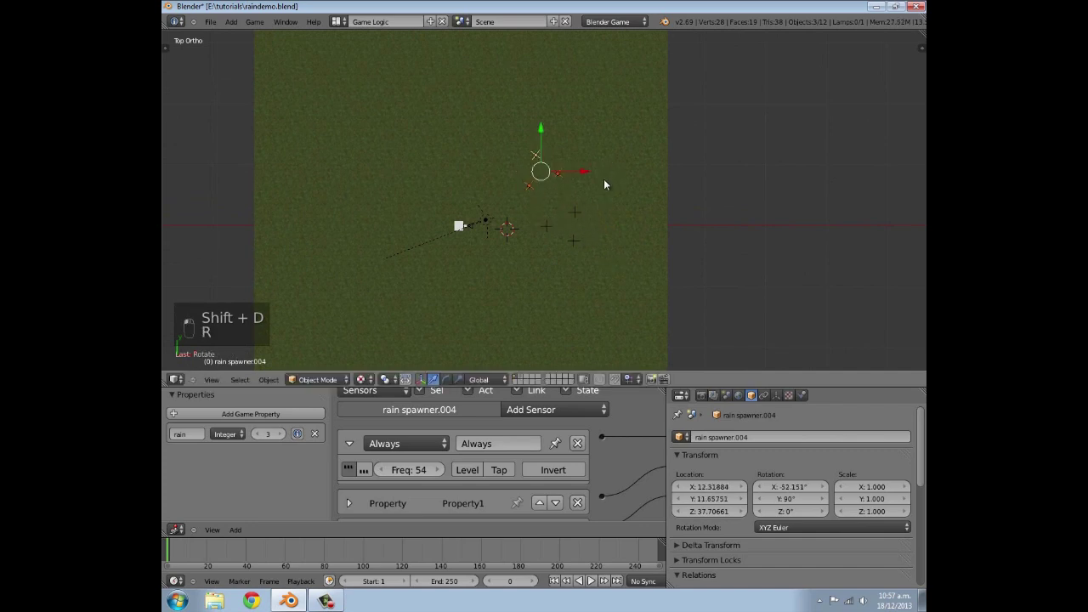
key(g)
key(shift+d)
key(r)
key(a)
key(c)
key(g)
key(a)
key(c)
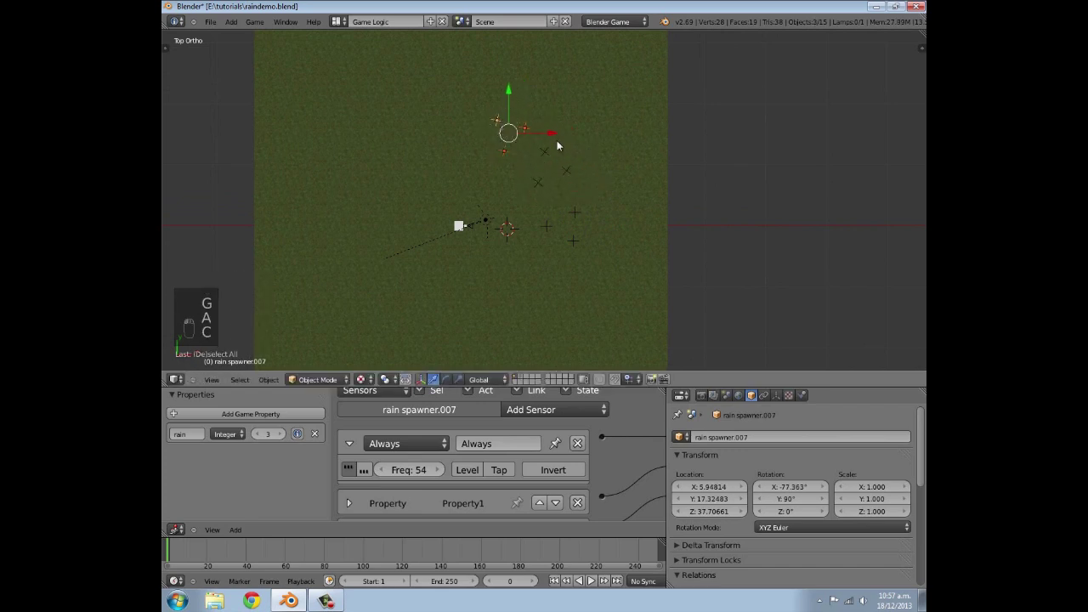
Add a fourth rotated copy, extending the arc up to rain spawner.010.
key(shift+d)
click(505, 162)
key(r)
key(g)
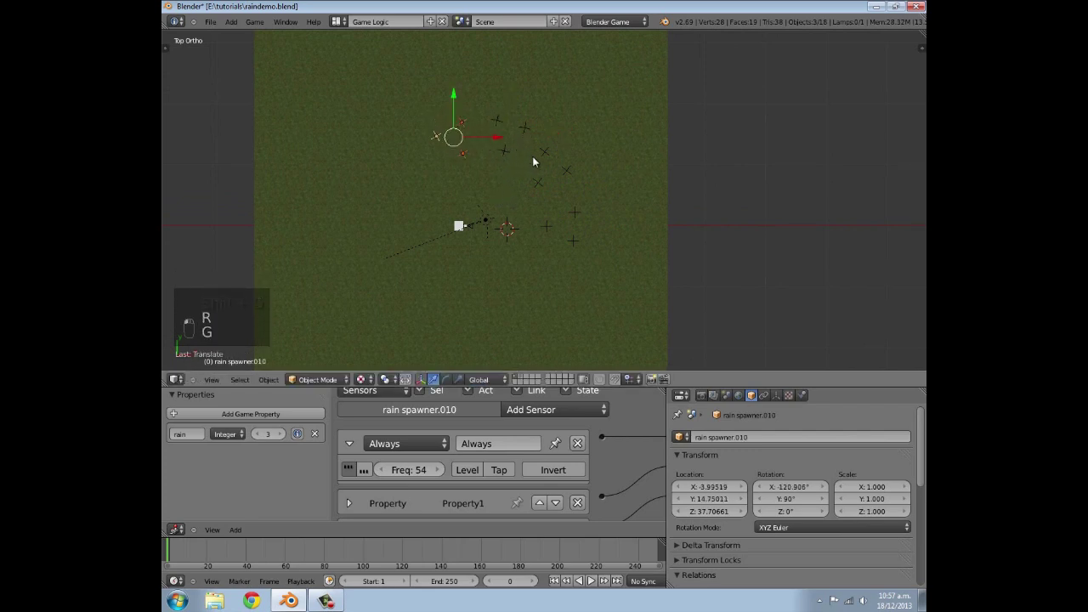
key(b)
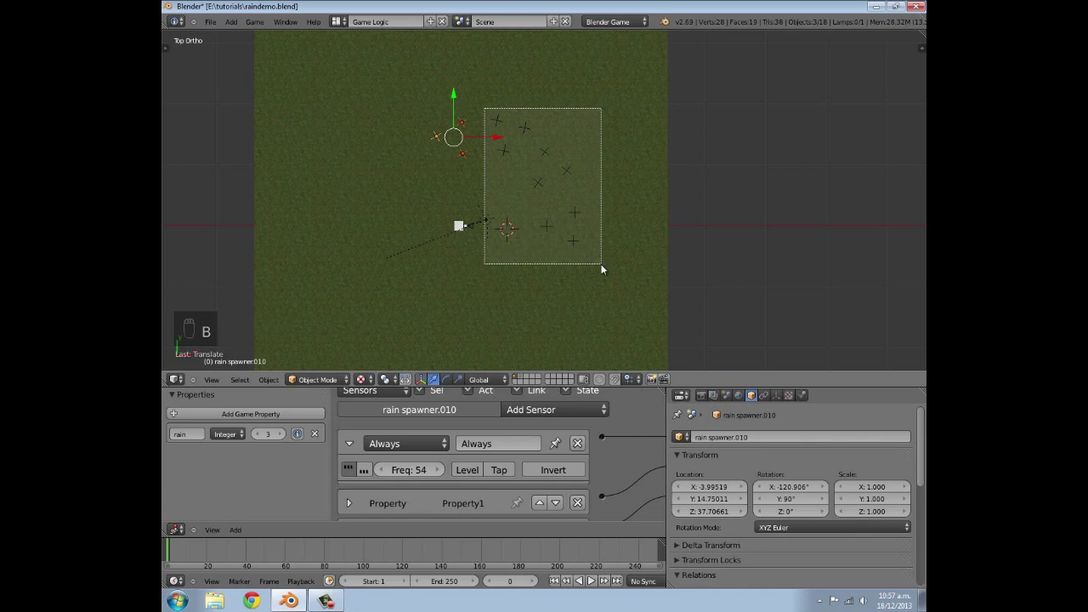
Duplicate the selected arc of spawners and rotate the copy around the centre.
key(c)
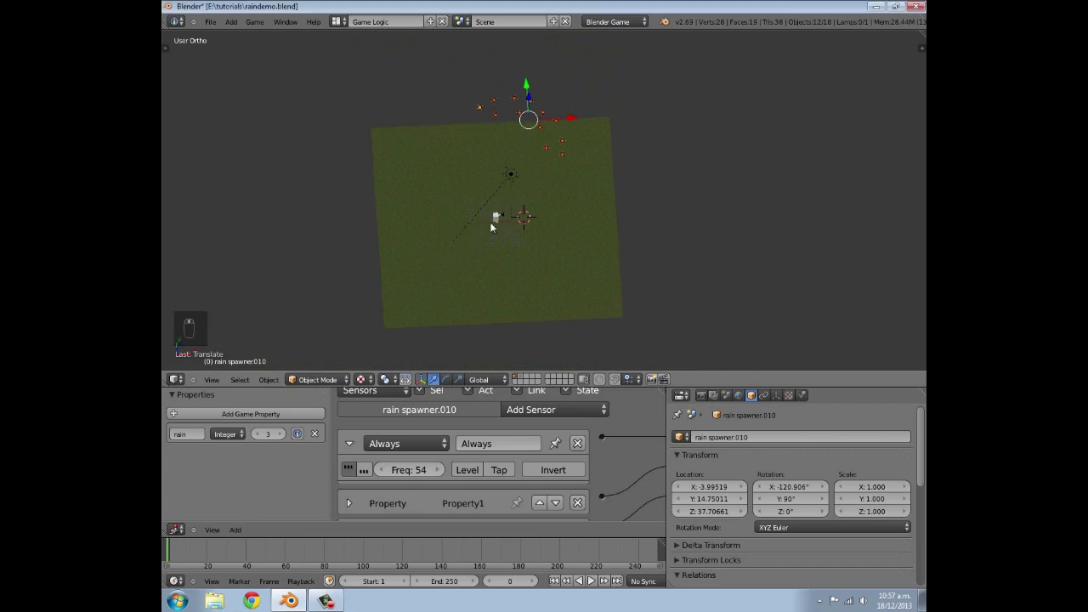
key(KP_7)
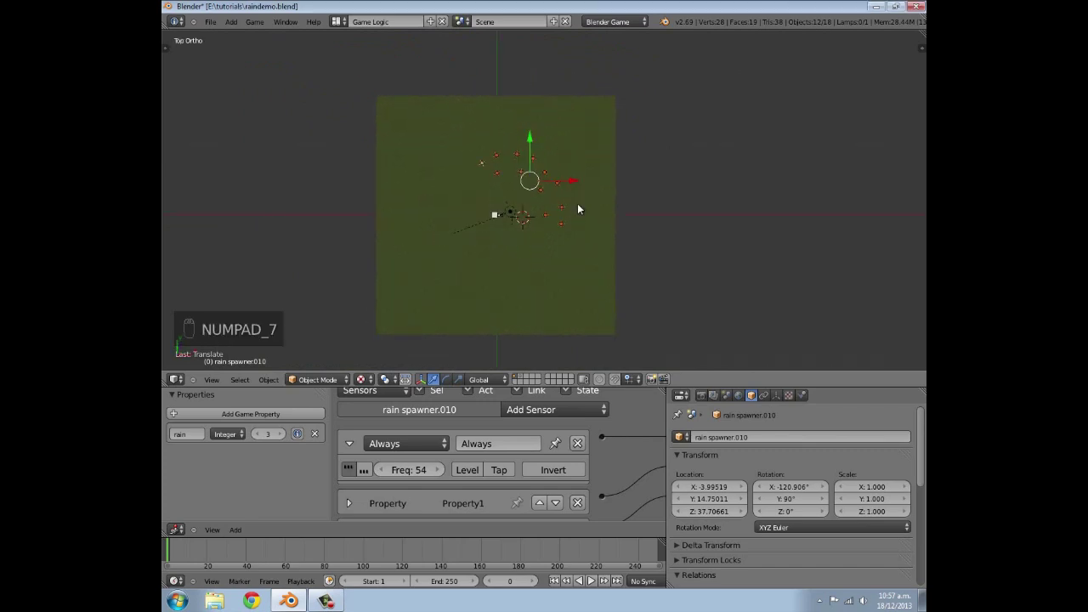
key(shift+d)
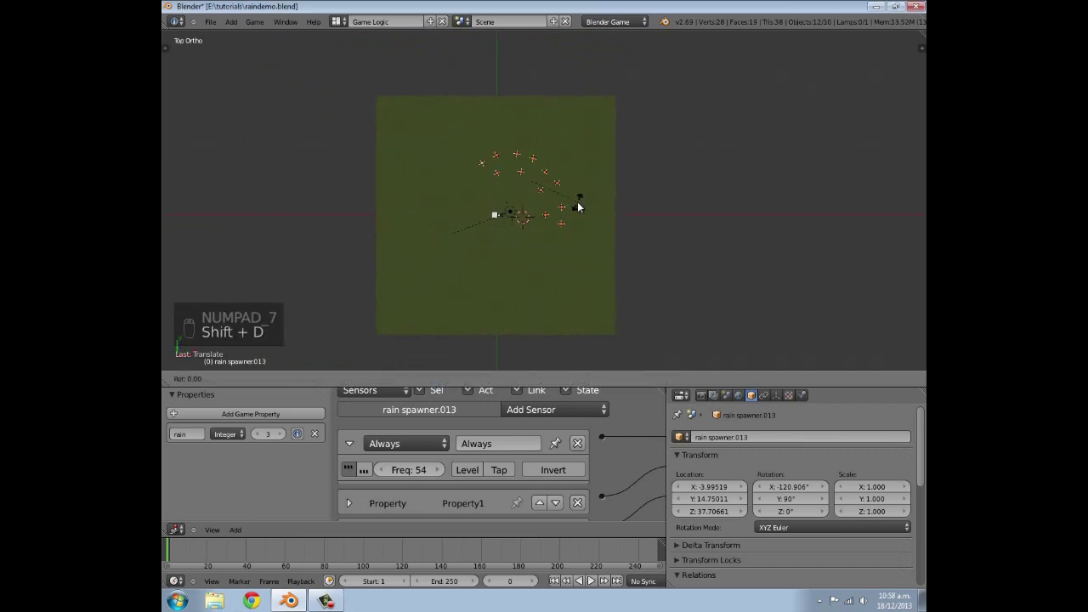
key(g)
key(r)
key(g)
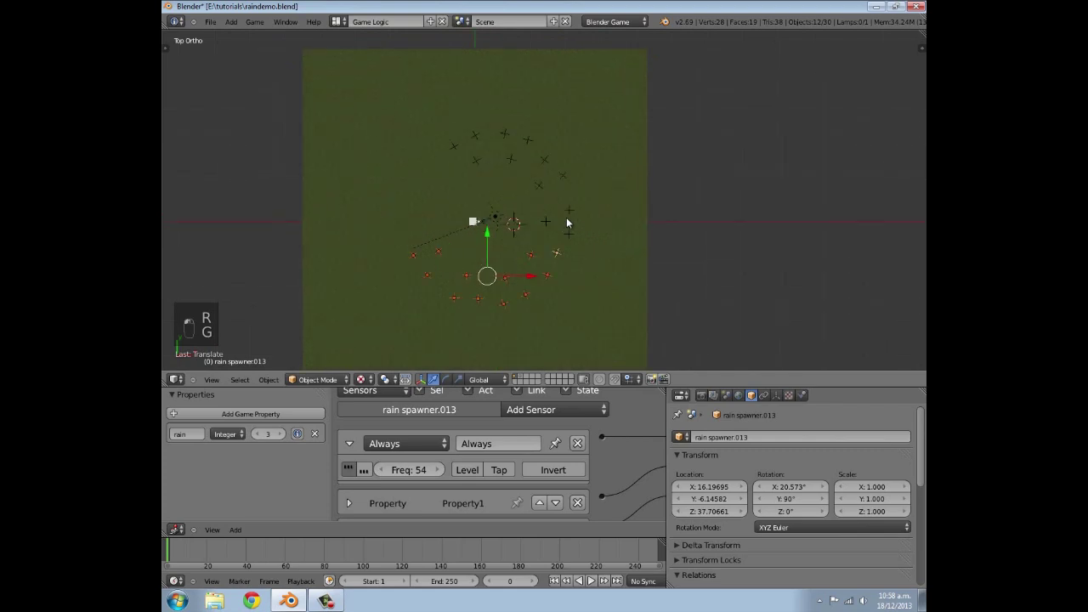
Duplicate and rotate more spawners until the ring closes at rain spawner.013, 36 objects.
key(a)
key(b)
key(z)
key(b)
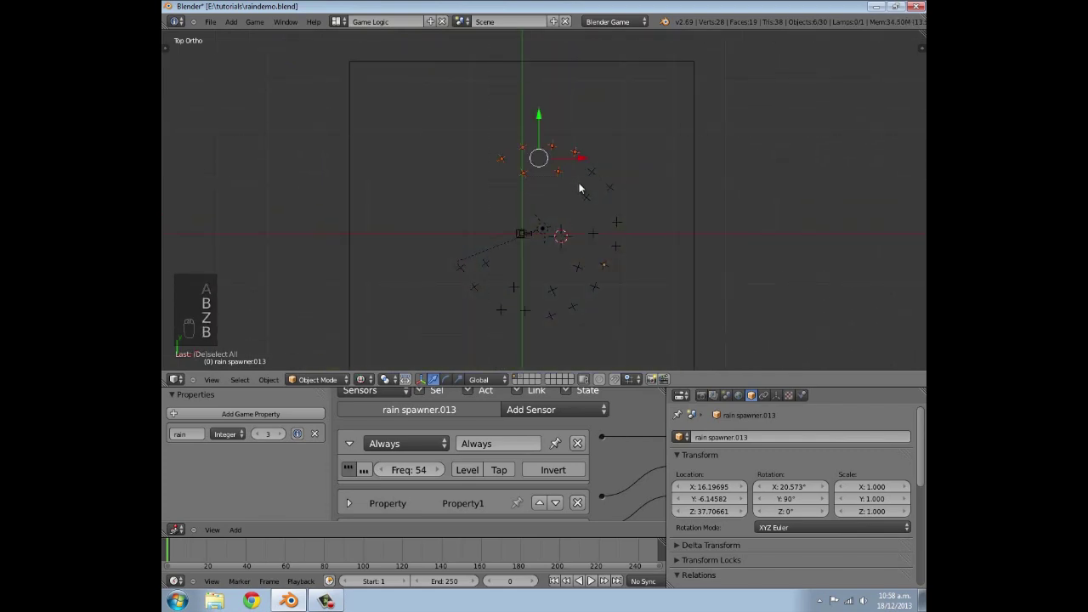
key(z)
key(alt+z)
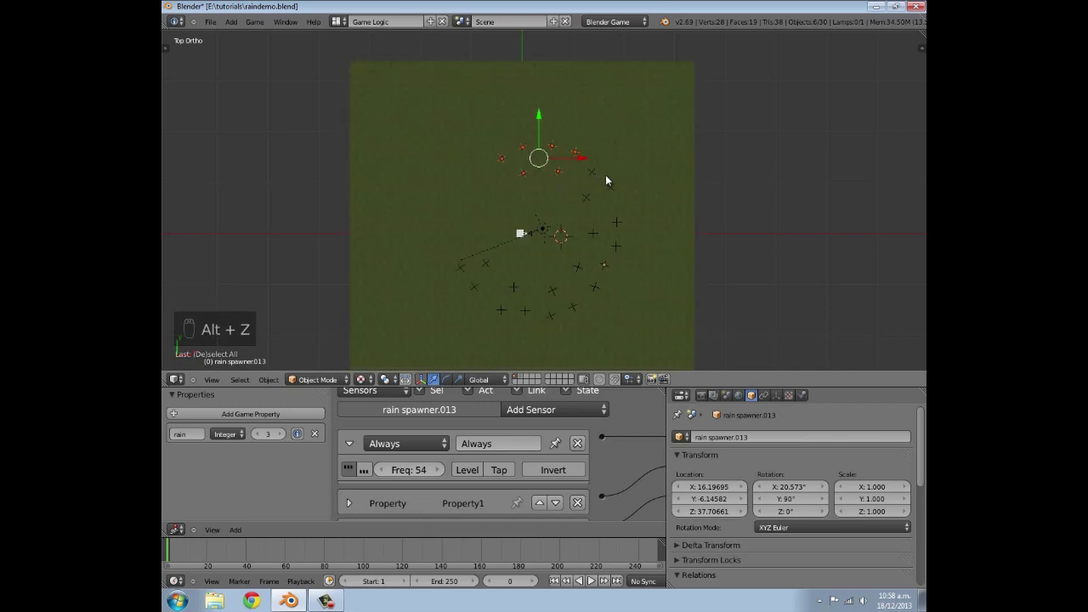
key(shift+d)
key(r)
key(g)
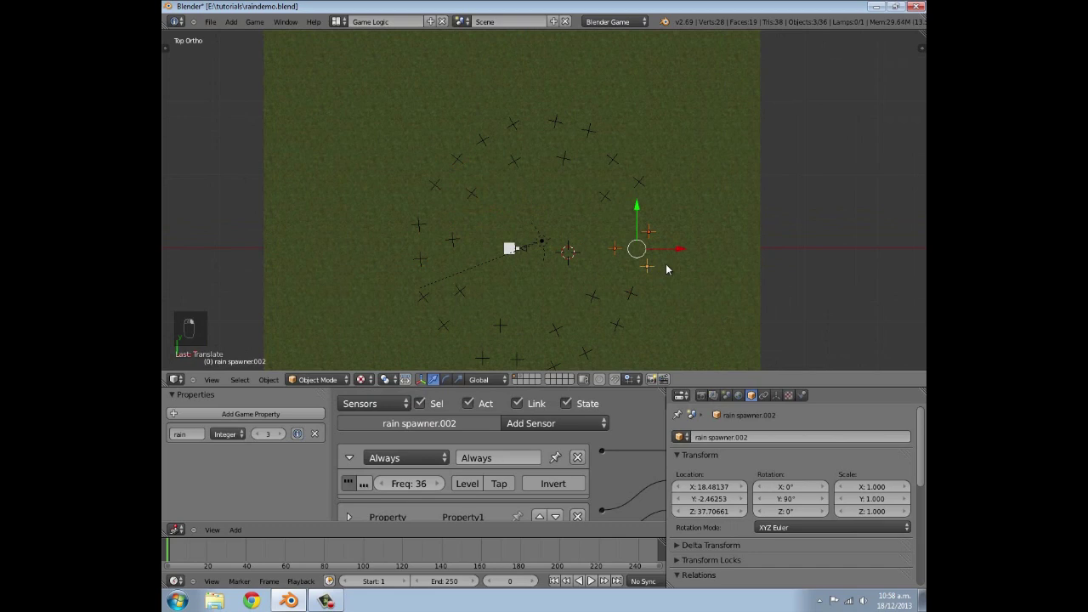
Select three spawners inside the ring and add a rotated copy of them.
key(shift+d)
drag(596, 231, 635, 208)
key(r)
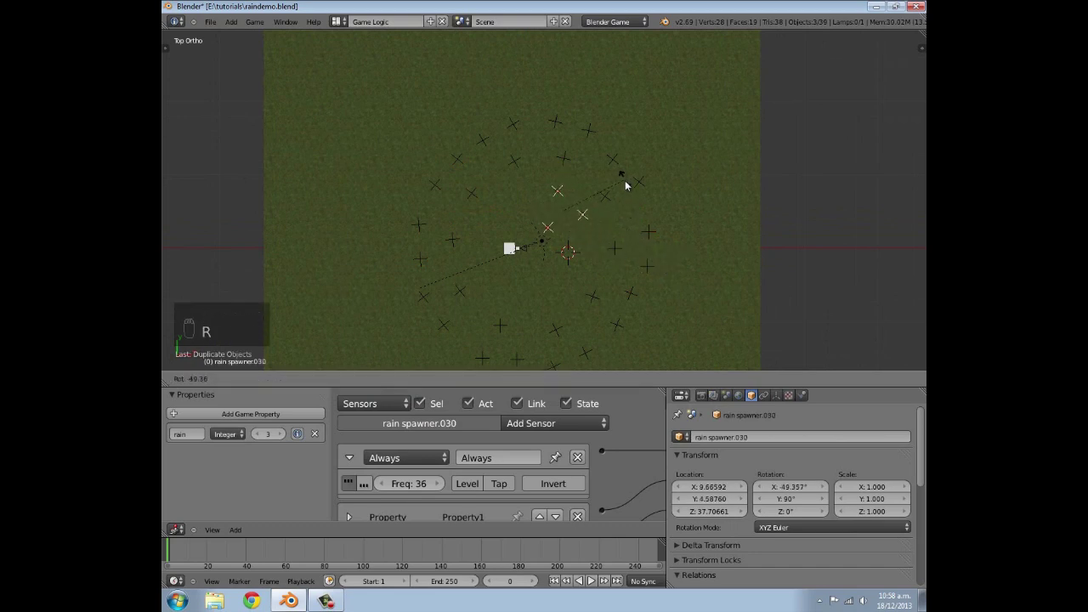
drag(628, 184, 621, 224)
Add more rotated copies to fill the cloud to 45 objects, then view it from afar.
key(shift+d)
key(r)
key(shift+d)
key(r)
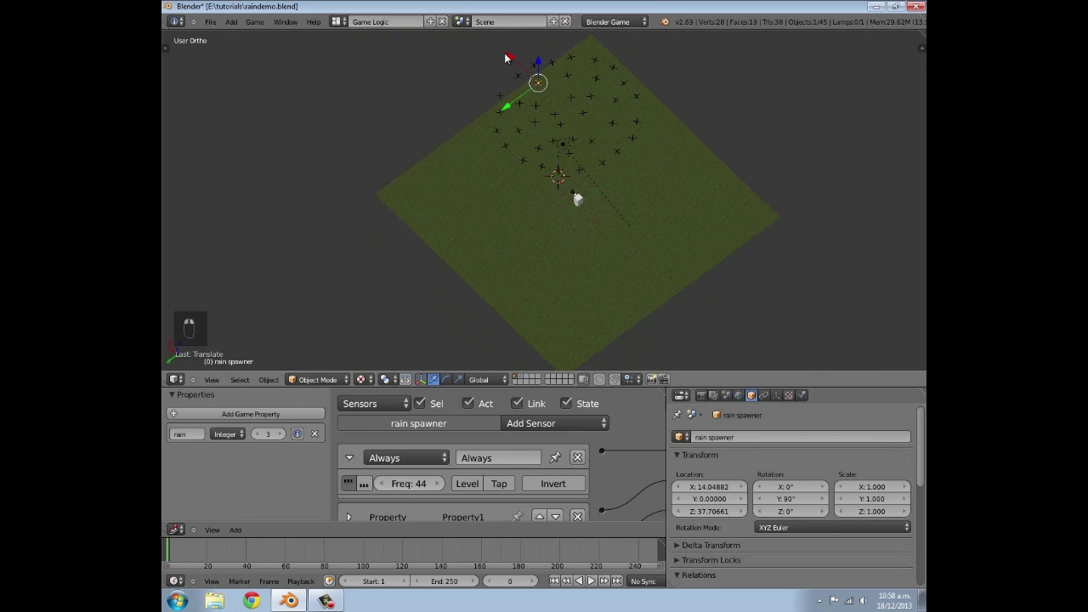
key(a)
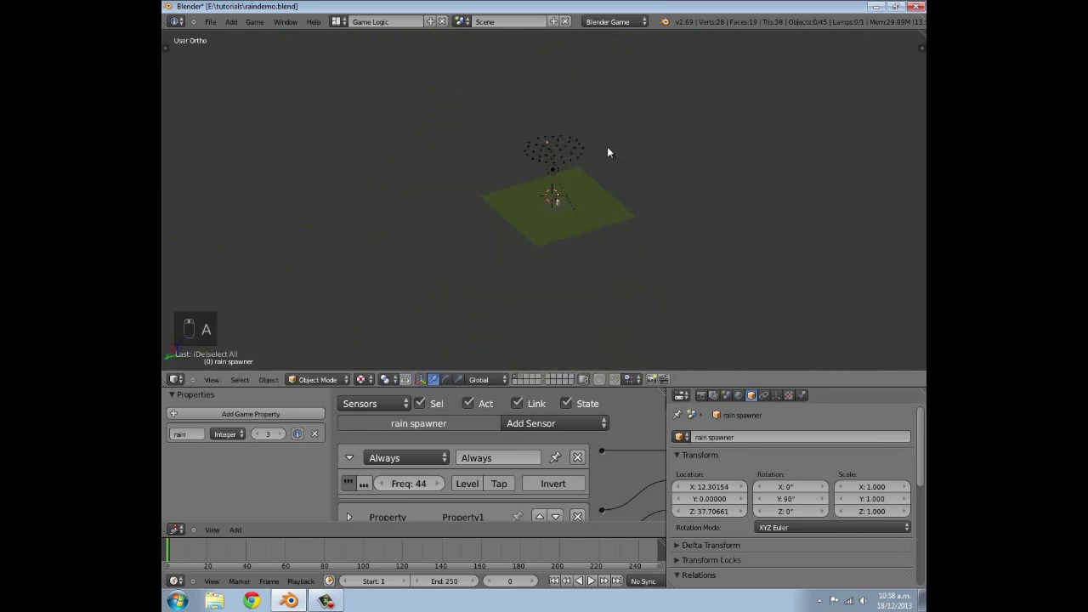
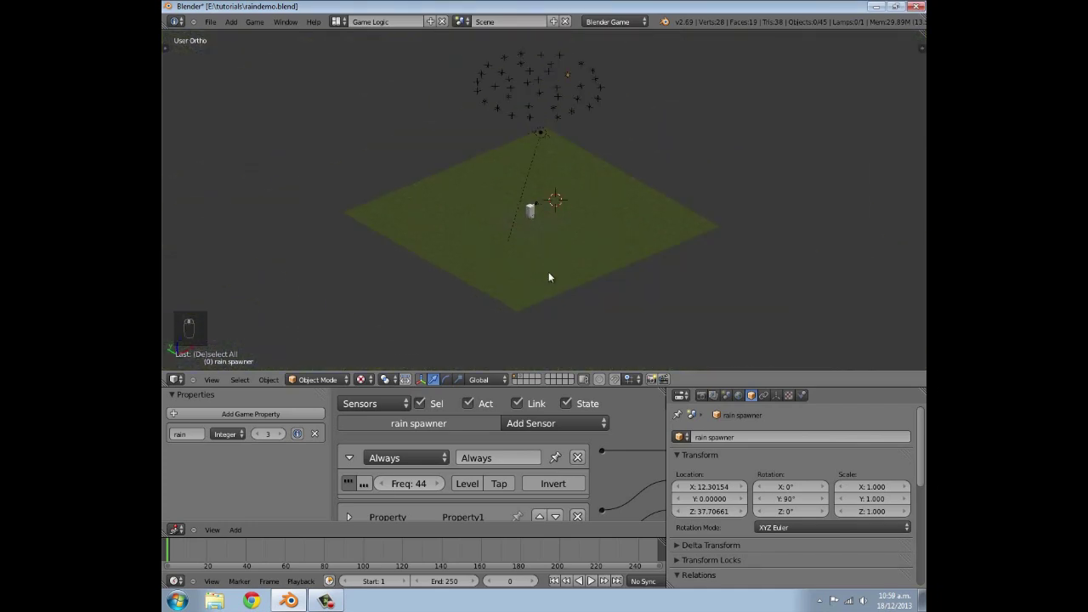
Select the rain 1 plane and tick Actor and Ghost in its Physics settings.
drag(526, 379, 537, 253)
drag(862, 411, 724, 512)
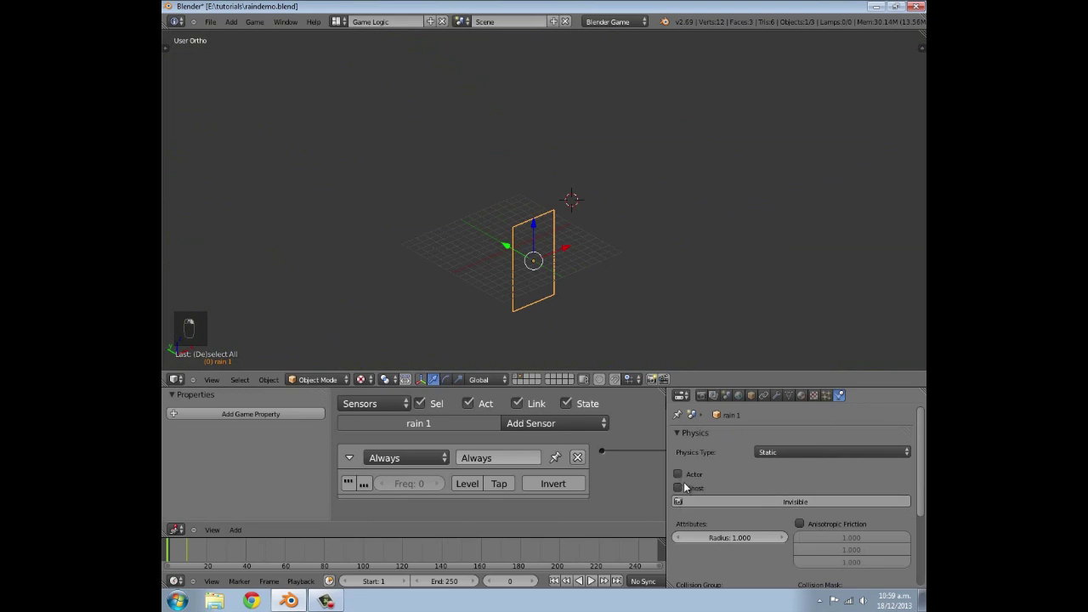